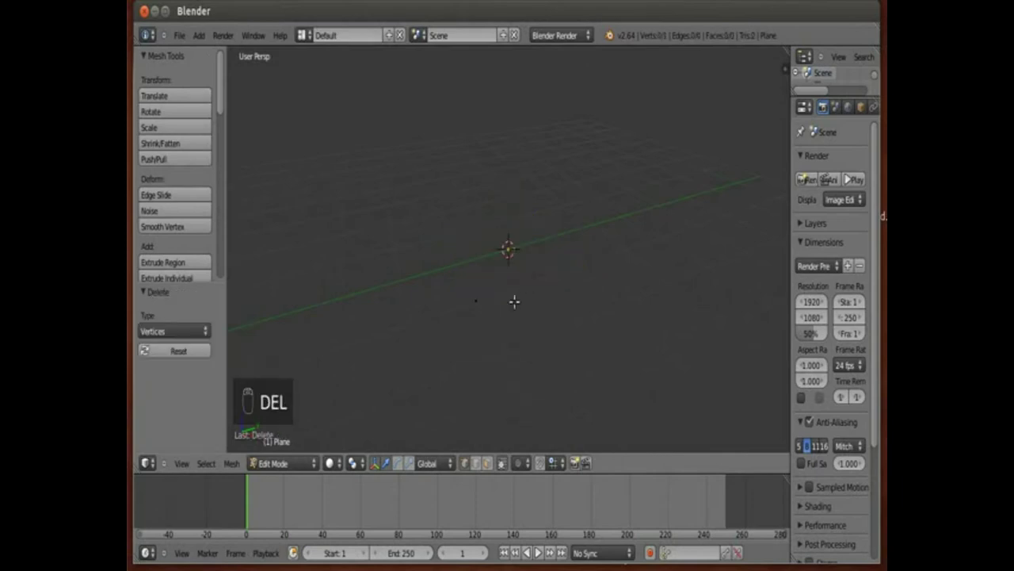
# - Show the remaining vertex's transform values in the sidebar and confirm it sits at the origin
pyautogui.press('n')
pyautogui.moveTo(248, 387); pyautogui.dragTo(501, 459)
pyautogui.middleClick(502, 459)
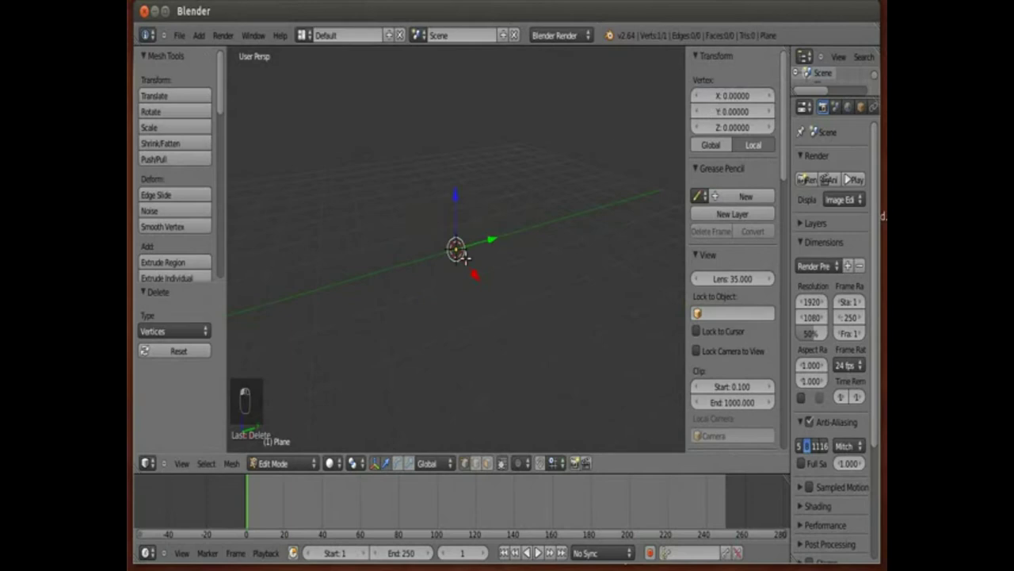
# - Return to Object Mode, switch to top view and align the camera to that view
pyautogui.press('Tab')
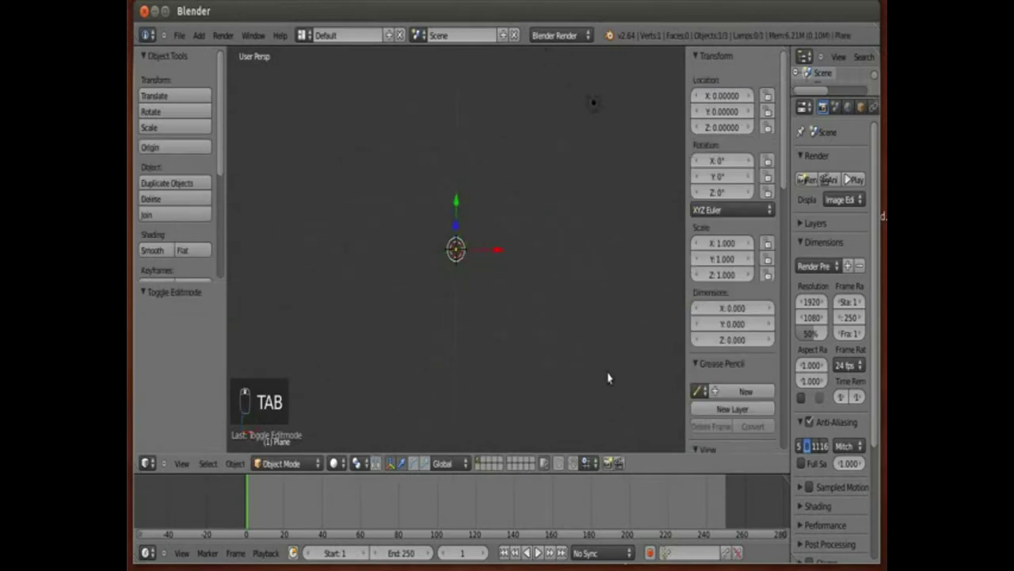
pyautogui.press('KP_7')
pyautogui.press('ctrl+alt+KP_0')
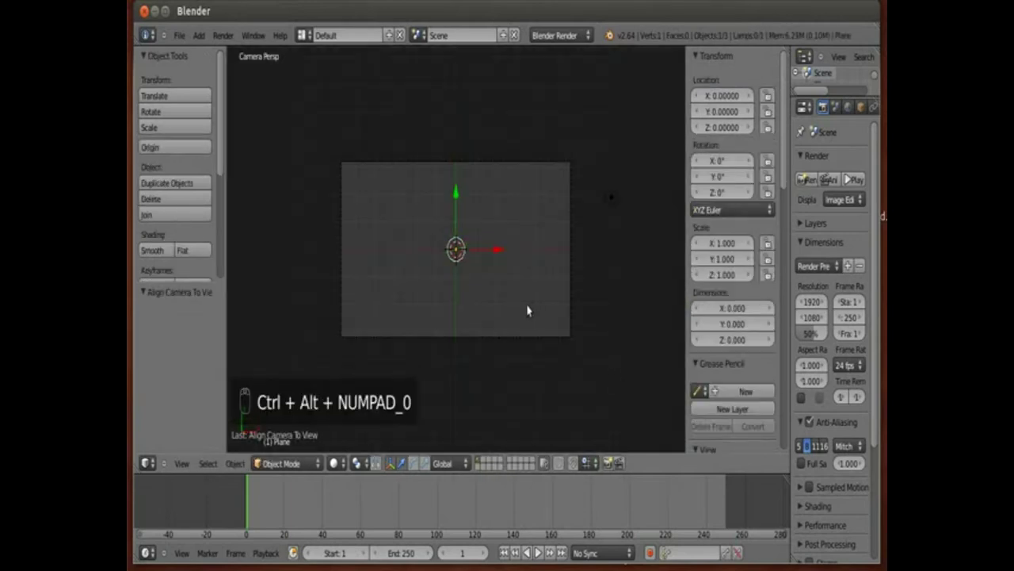
# - Move the vertex object left along X and keyframe its starting location
pyautogui.moveTo(462, 255); pyautogui.dragTo(534, 250)
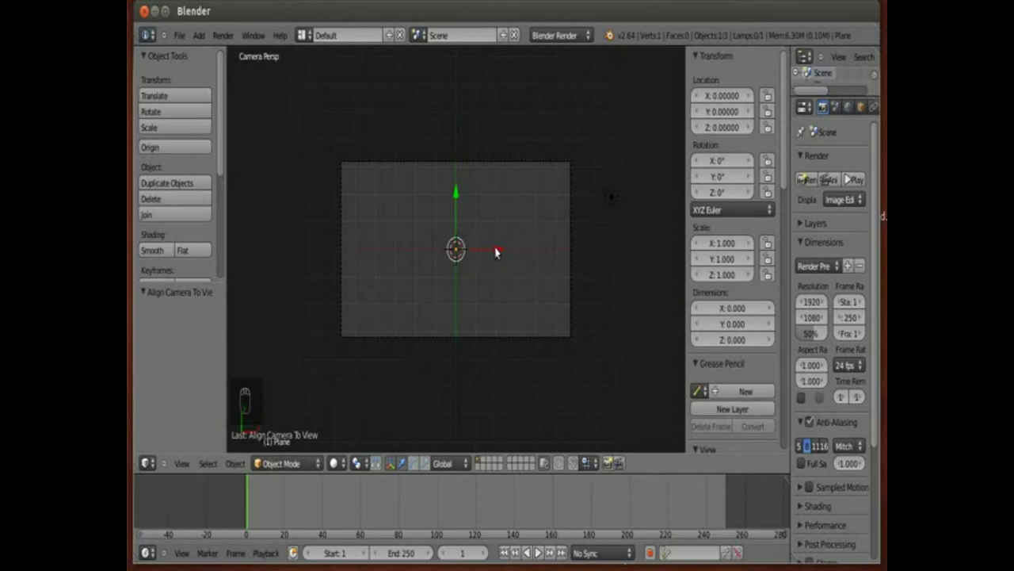
pyautogui.moveTo(500, 249); pyautogui.dragTo(400, 255)
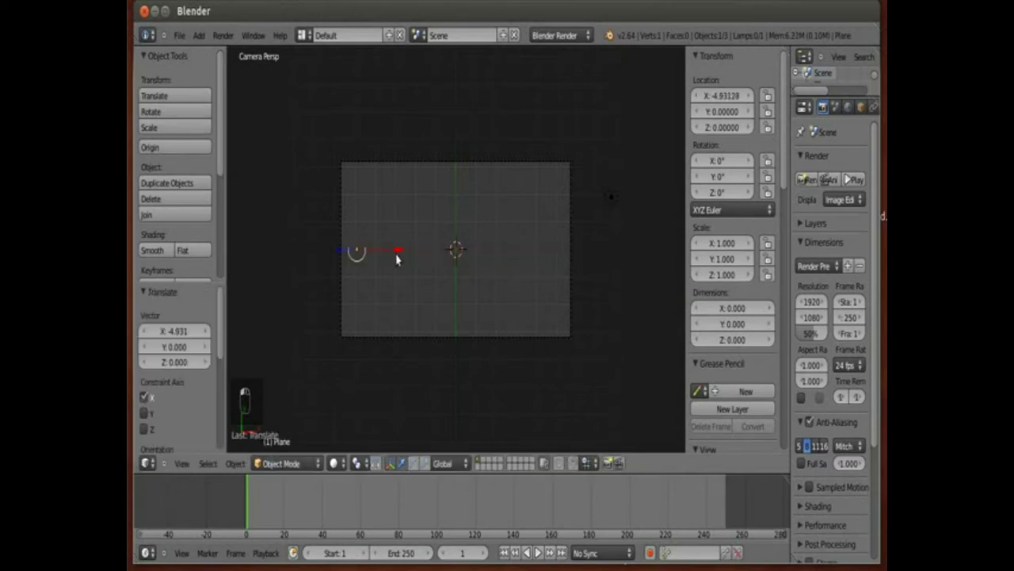
pyautogui.press('i')
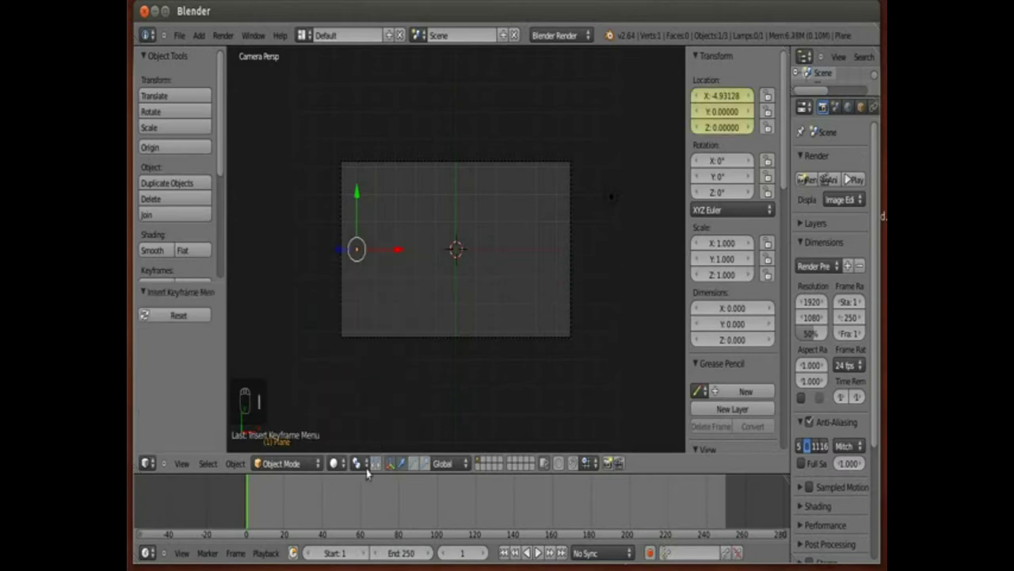
# - At a later frame move the object right along X and keyframe its ending location
pyautogui.moveTo(526, 509); pyautogui.dragTo(425, 263)
pyautogui.middleClick(426, 263)
pyautogui.moveTo(405, 254); pyautogui.dragTo(587, 259)
pyautogui.press('i')
# - Play the animation to check the object travels across along X, then stop playback
pyautogui.moveTo(469, 494); pyautogui.dragTo(343, 490)
pyautogui.press('a')
pyautogui.press('alt+a')
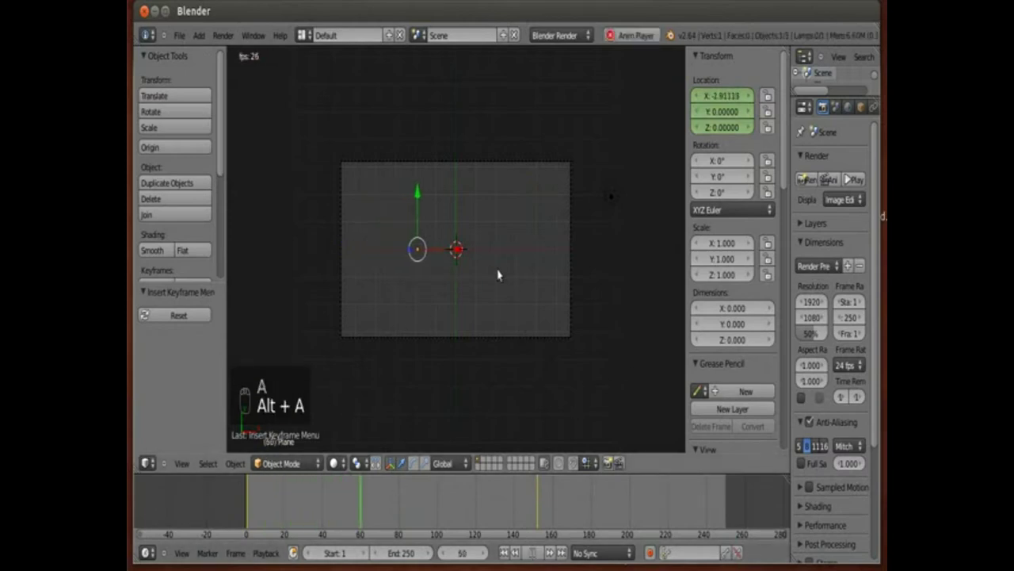
pyautogui.press('a')
pyautogui.press('alt+a')
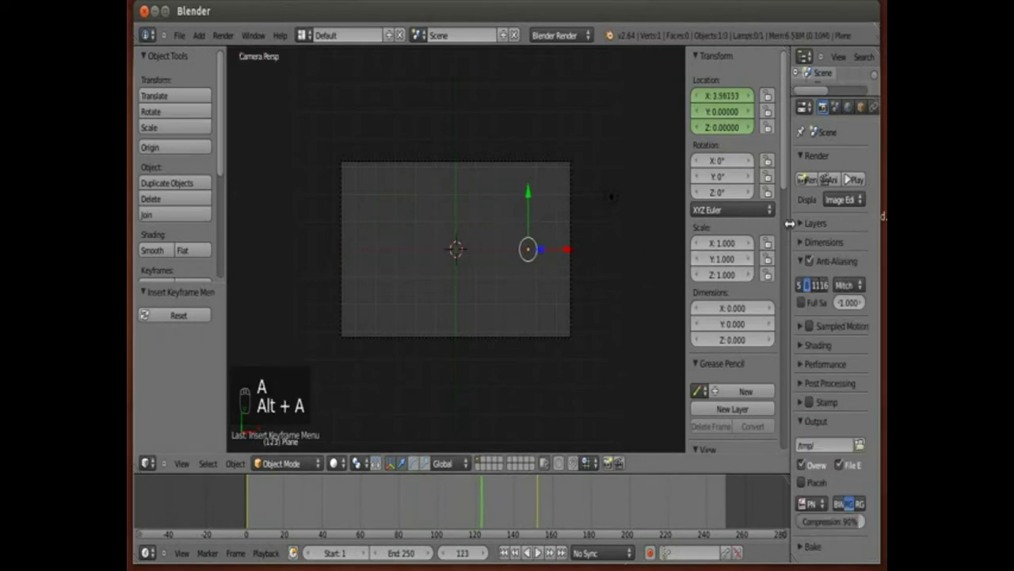
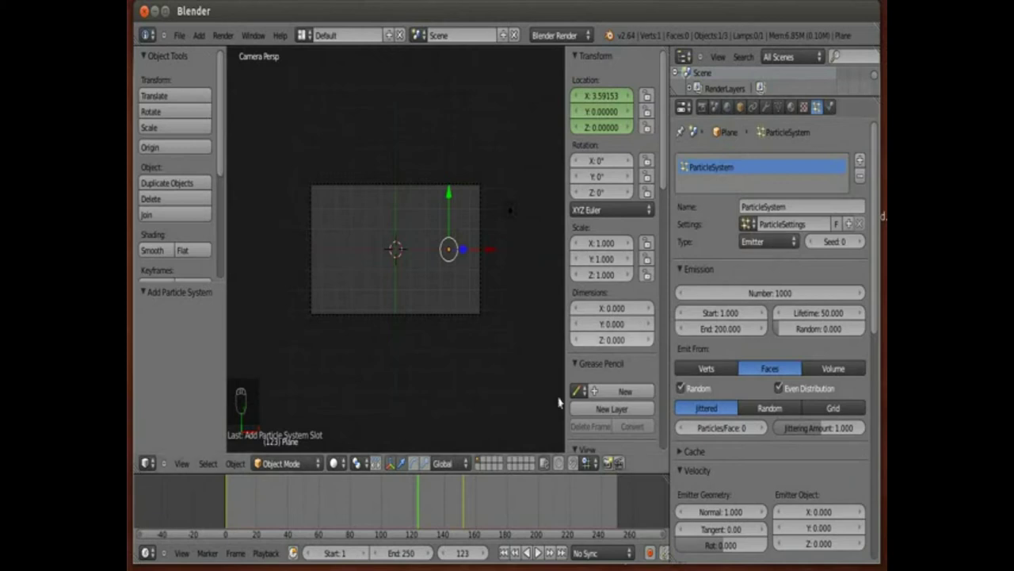
# - Play the animation to watch particles stream behind the moving vertex, then stop and deselect
pyautogui.press('alt+a')
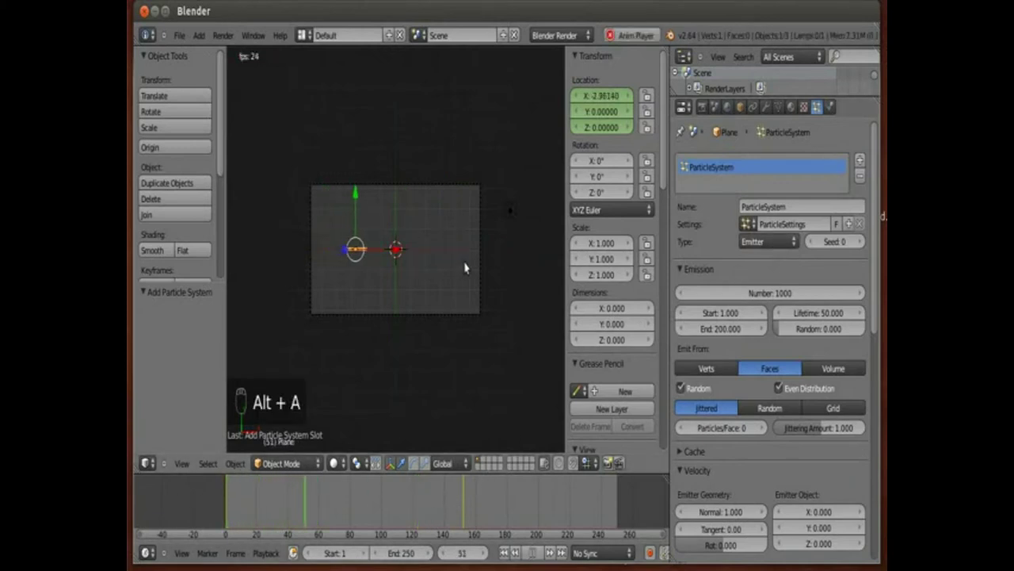
pyautogui.middleClick(467, 263)
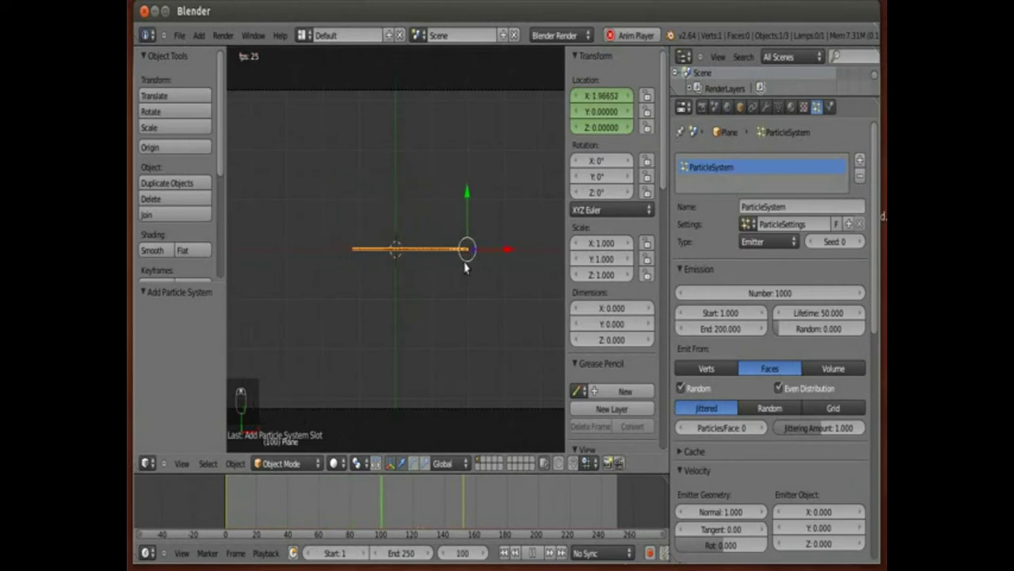
pyautogui.press('a')
pyautogui.press('alt+a')
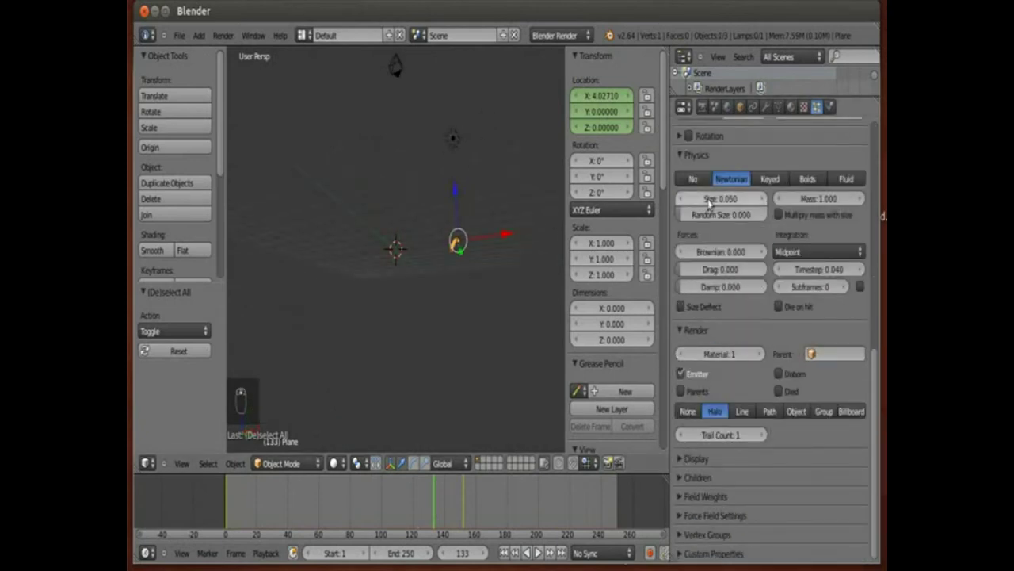
# - Set the particle Gravity field weight to 0 and play the animation to check the trail
pyautogui.moveTo(706, 185); pyautogui.dragTo(683, 498)
pyautogui.moveTo(684, 498); pyautogui.dragTo(200, 471)
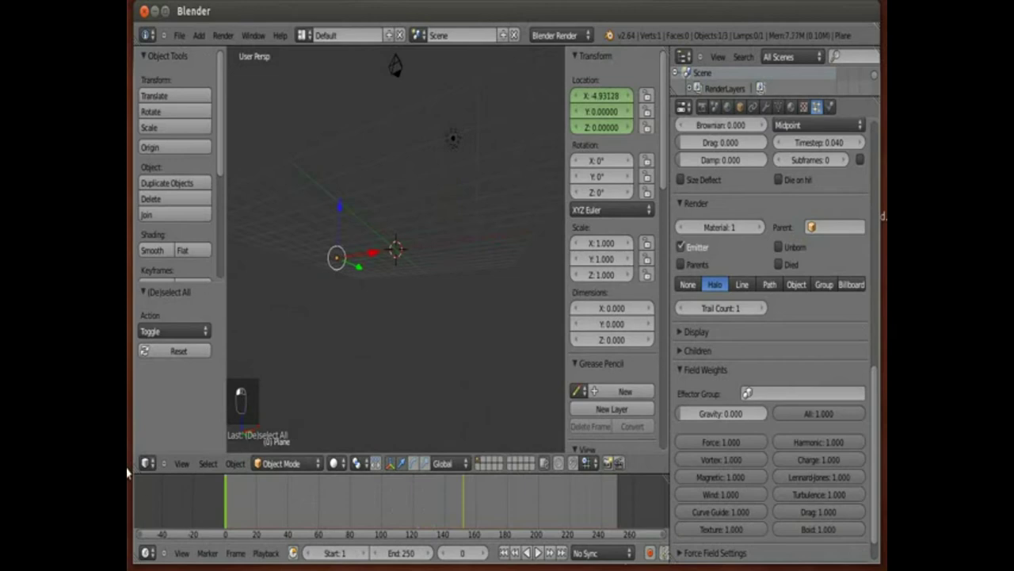
pyautogui.press('alt+a')
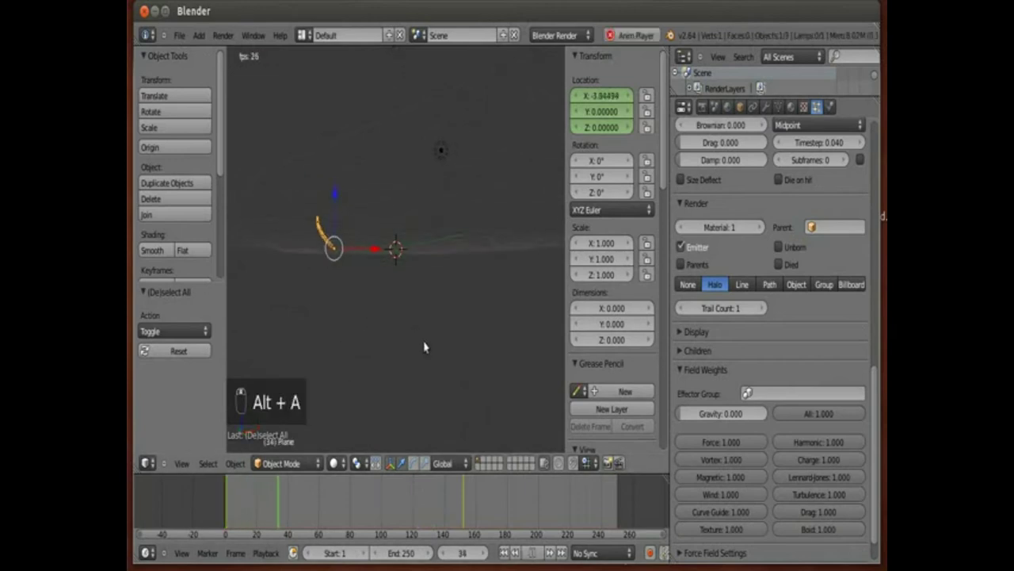
pyautogui.press('alt+a')
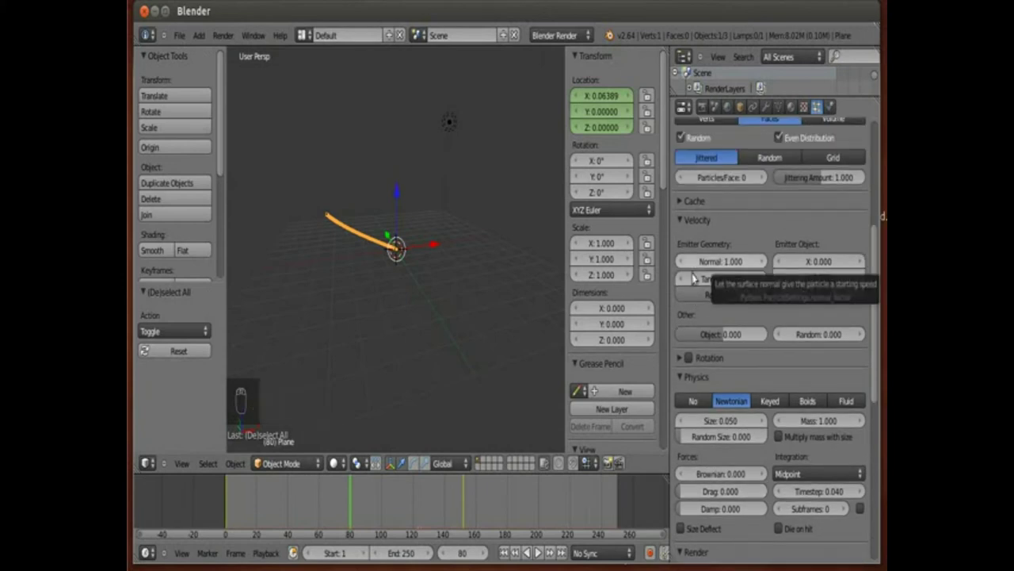
pyautogui.moveTo(431, 280); pyautogui.dragTo(352, 307)
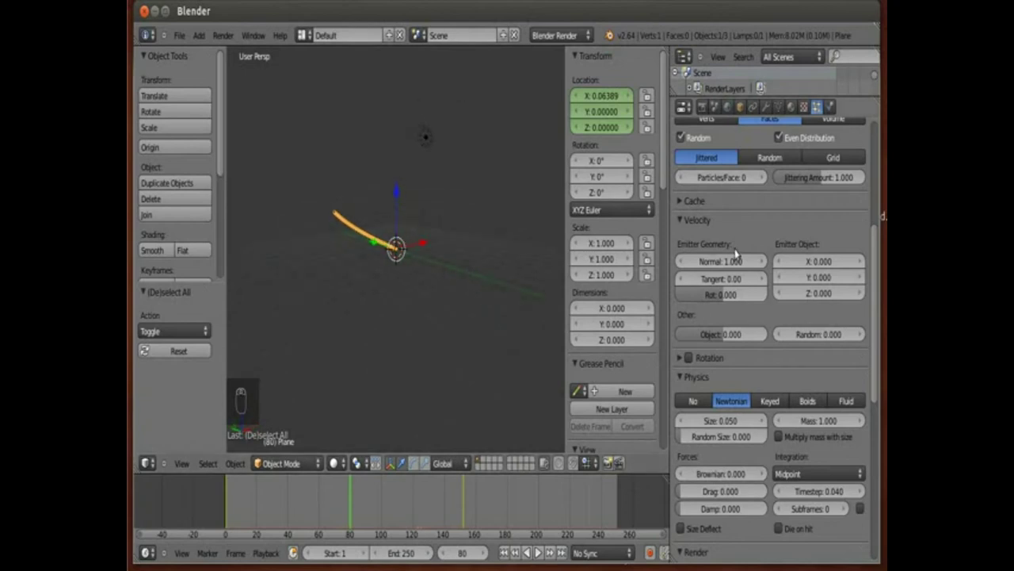
# - Set the Normal emission velocity to 0 and replay so the trail runs straight along X
pyautogui.moveTo(731, 263); pyautogui.dragTo(752, 282)
pyautogui.moveTo(278, 512); pyautogui.dragTo(378, 324)
pyautogui.press('alt+a')
pyautogui.moveTo(408, 309); pyautogui.dragTo(429, 333)
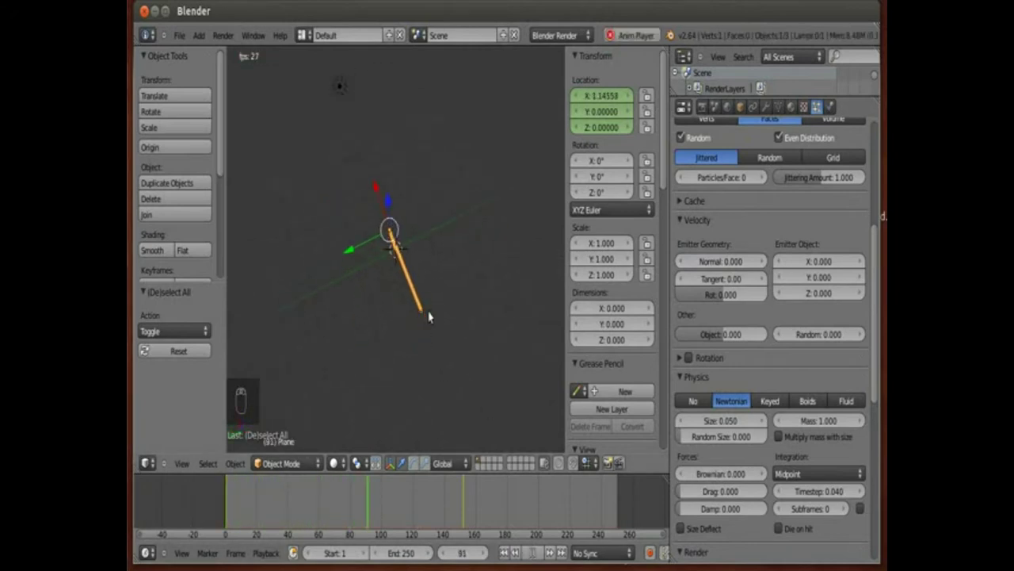
pyautogui.press('alt+a')
# - View the straight particle trail through the camera
pyautogui.press('KP_0')
pyautogui.moveTo(395, 324); pyautogui.dragTo(394, 467)
pyautogui.middleClick(394, 485)
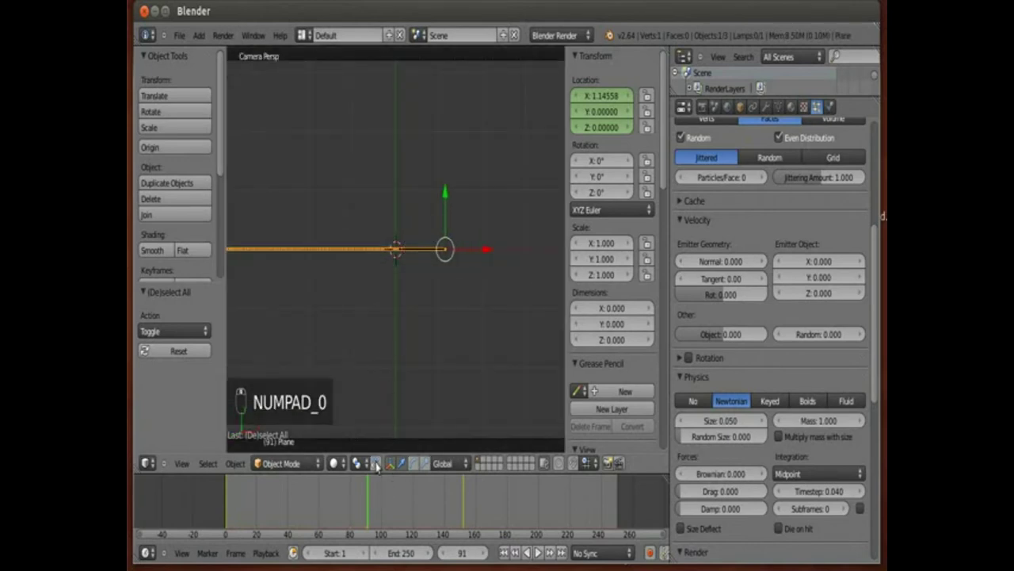
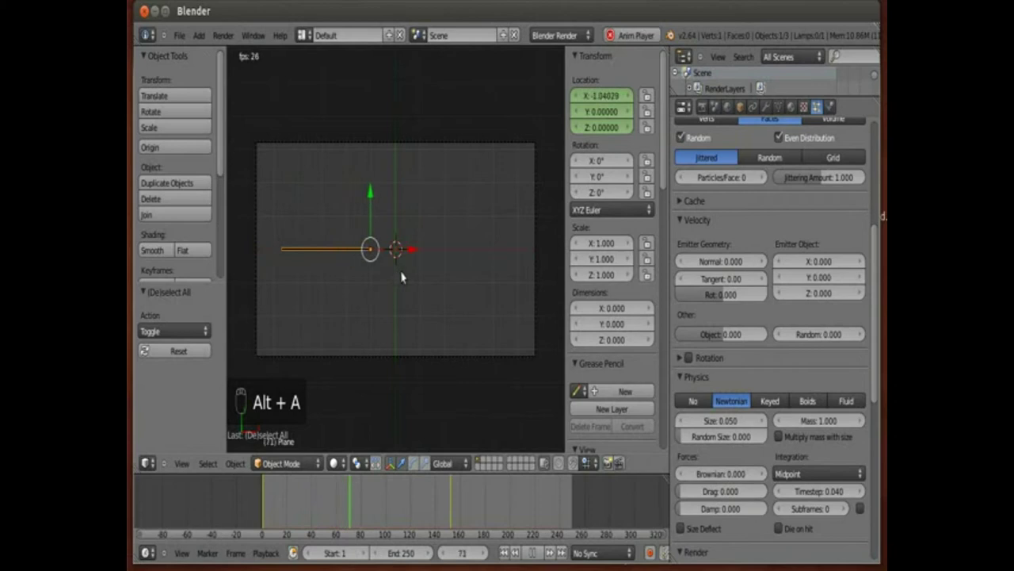
pyautogui.press('alt+a')
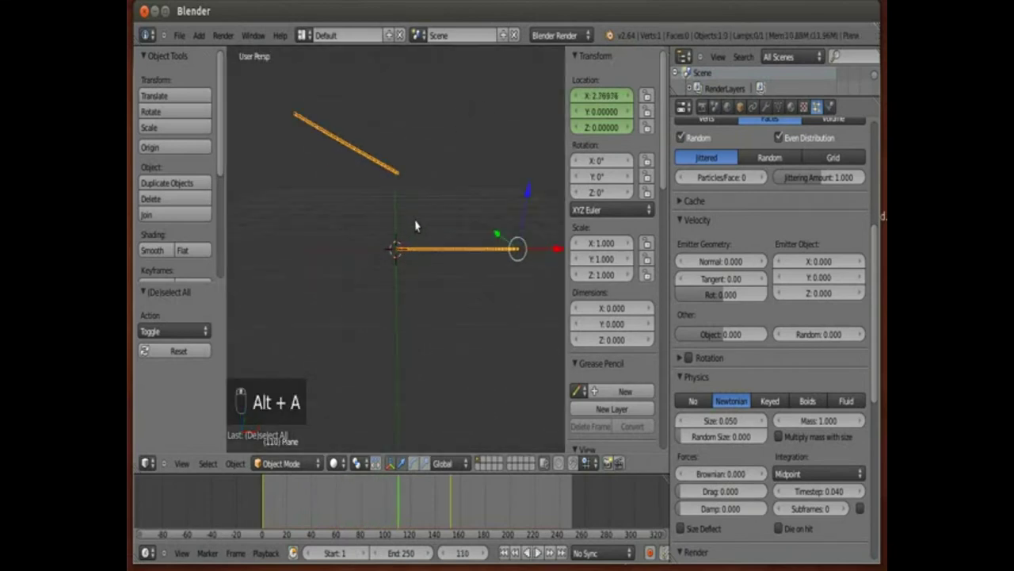
pyautogui.press('alt+a')
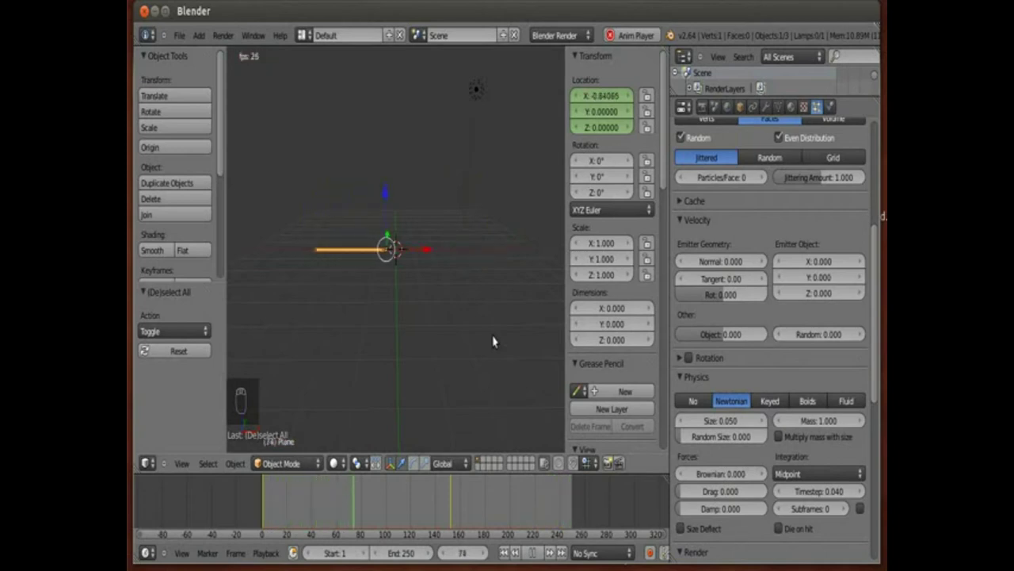
pyautogui.press('alt+a')
pyautogui.press('KP_0')
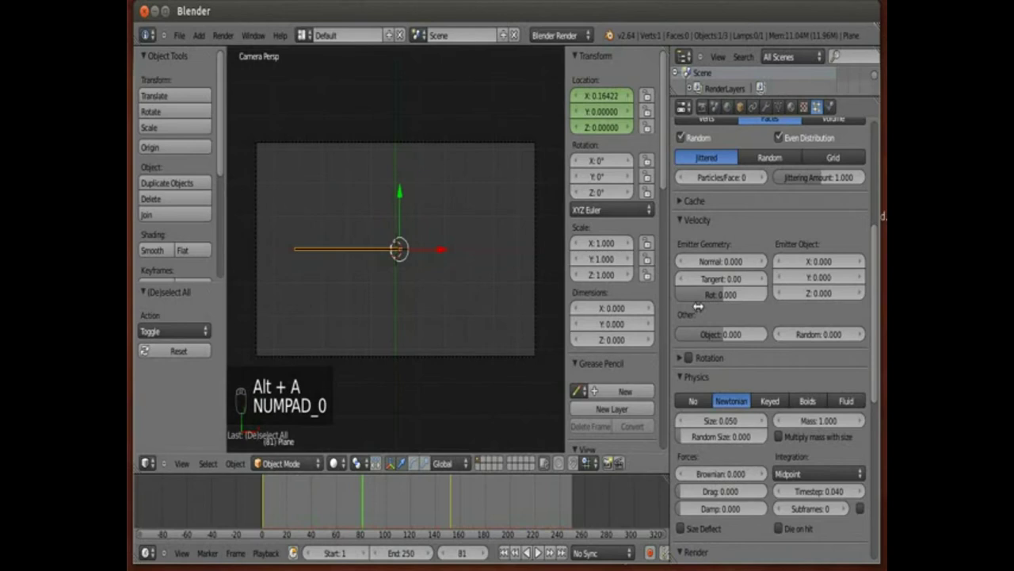
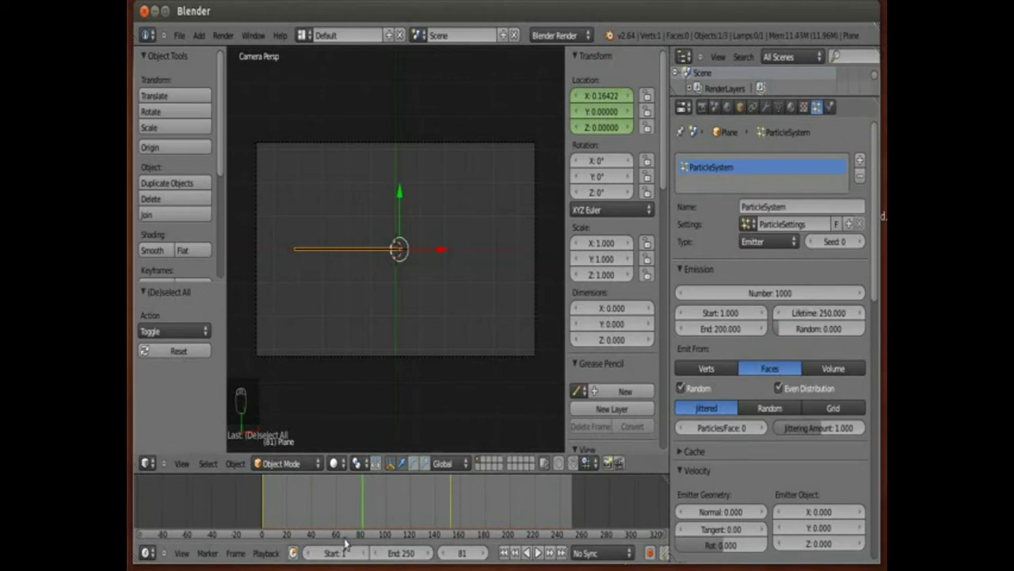
# - Set particle Lifetime to 250 and play the animation so the trail persists along the whole path
pyautogui.moveTo(337, 510); pyautogui.dragTo(147, 458)
pyautogui.press('alt+a')
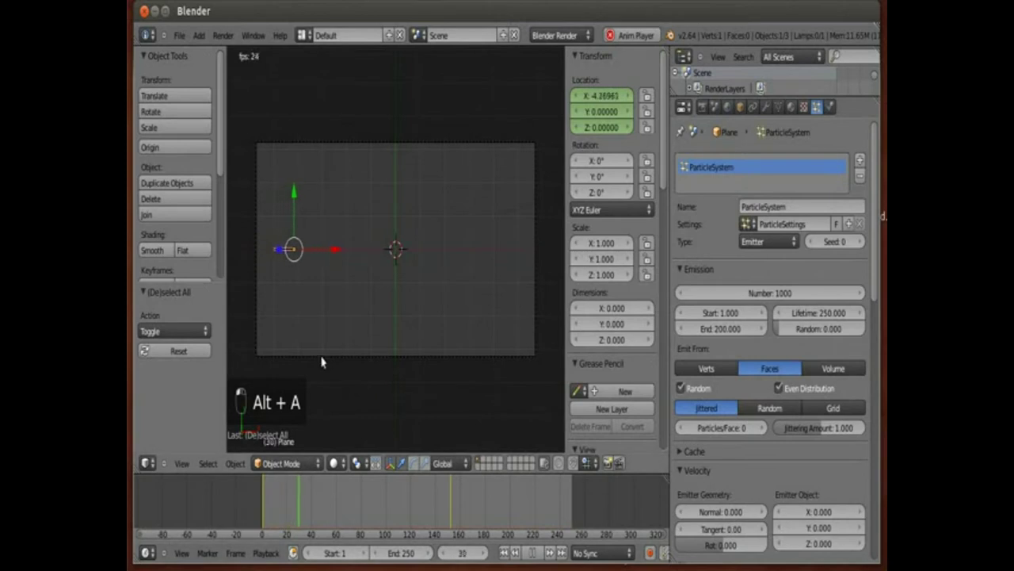
pyautogui.middleClick(147, 458)
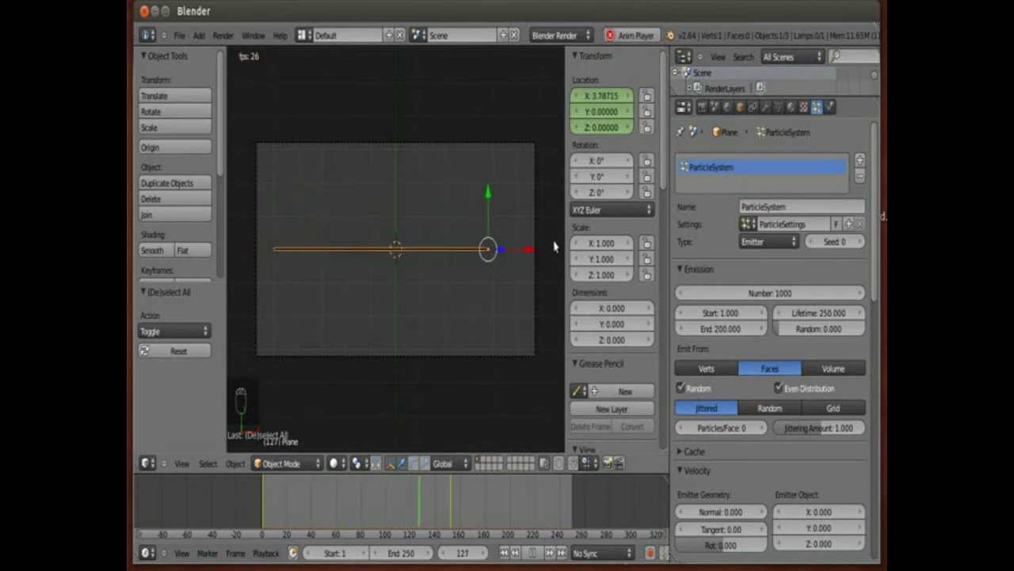
pyautogui.press('a')
pyautogui.click(146, 458)
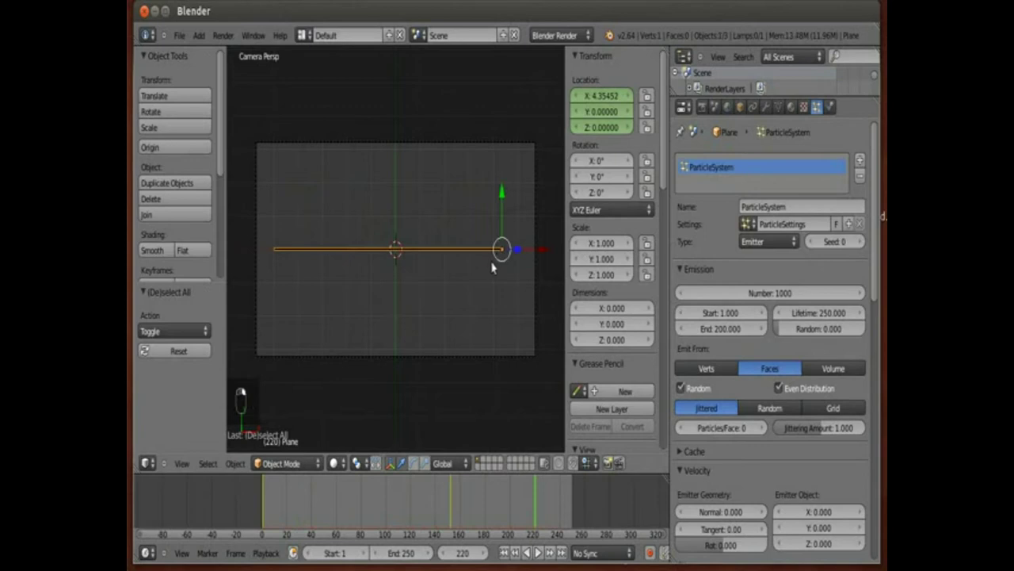
pyautogui.middleClick(147, 458)
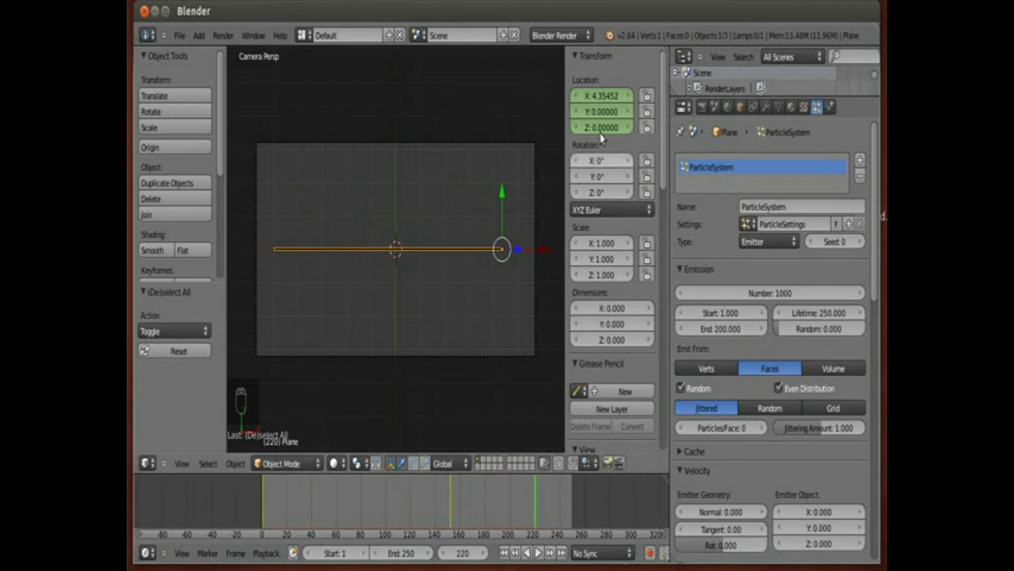
# - Add a Bezier curve at the origin and enter Edit Mode to shape it into a spiral
pyautogui.moveTo(146, 458); pyautogui.dragTo(146, 458)
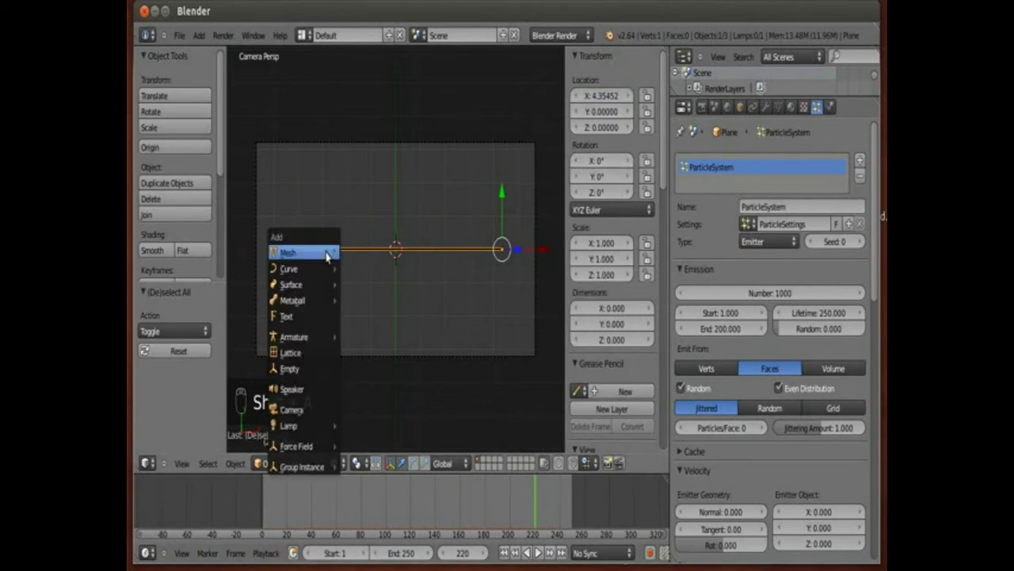
pyautogui.press('shift+a')
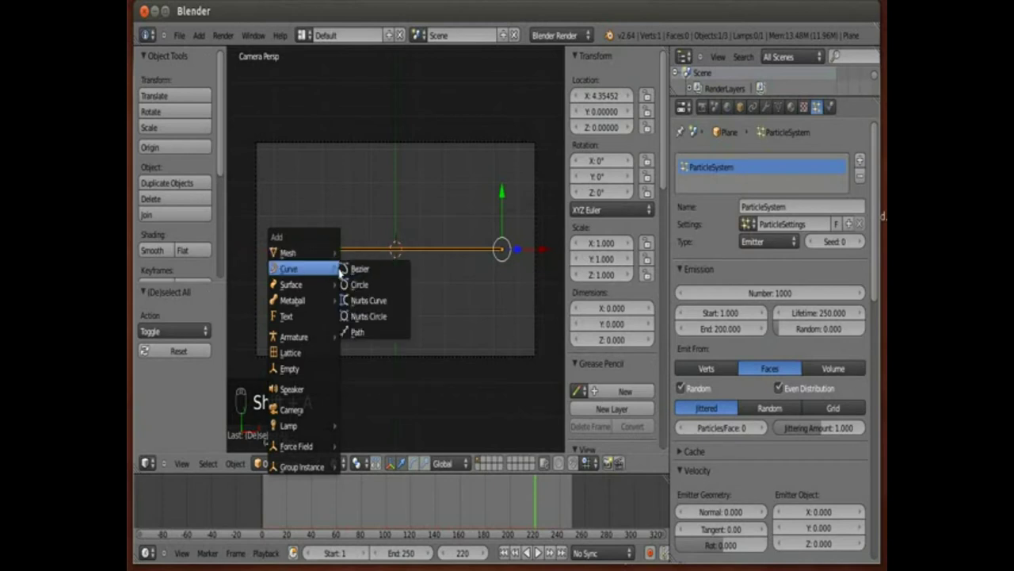
pyautogui.press('Tab')
pyautogui.middleClick(147, 458)
pyautogui.middleClick(146, 458)
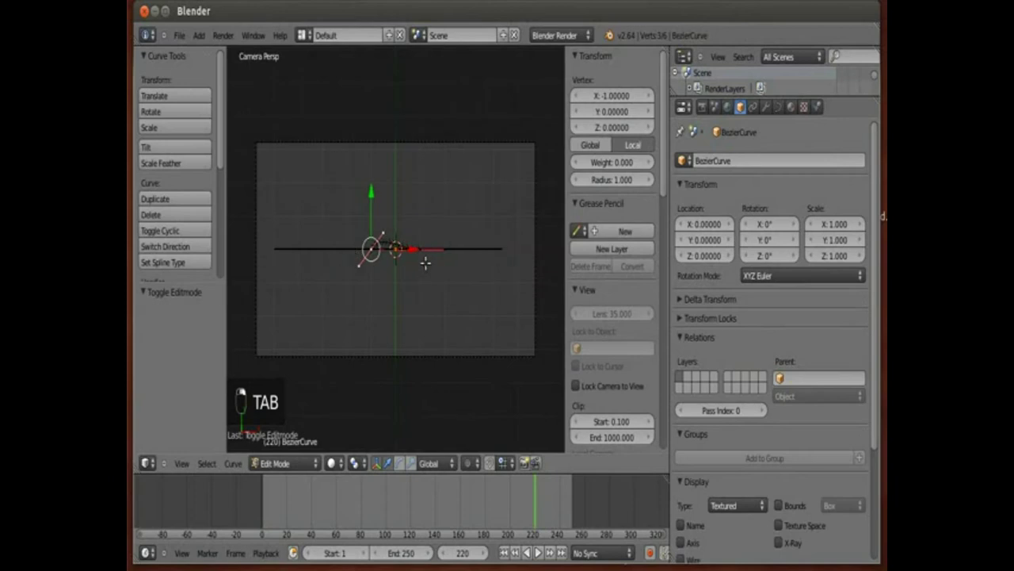
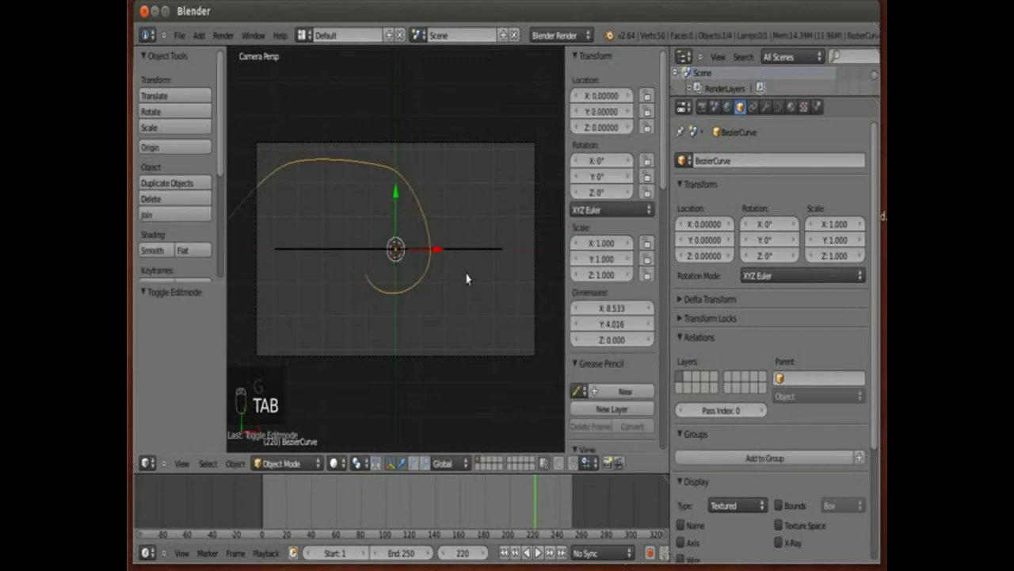
# - From top view duplicate the spiral curve in place and rotate the copy 180° around Z
pyautogui.press('KP_7')
pyautogui.press('shift+d')
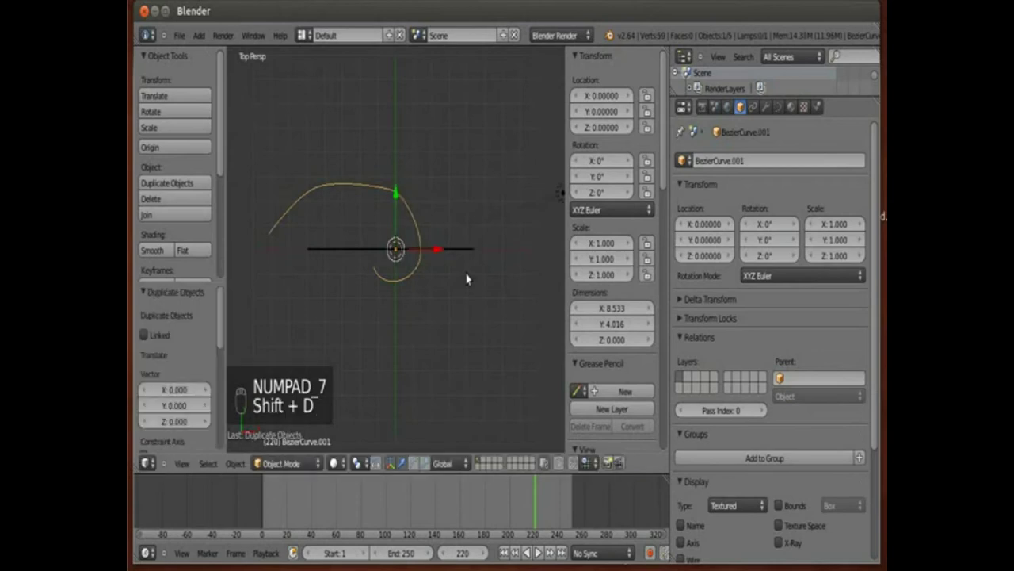
pyautogui.click(470, 275)
pyautogui.press('r')
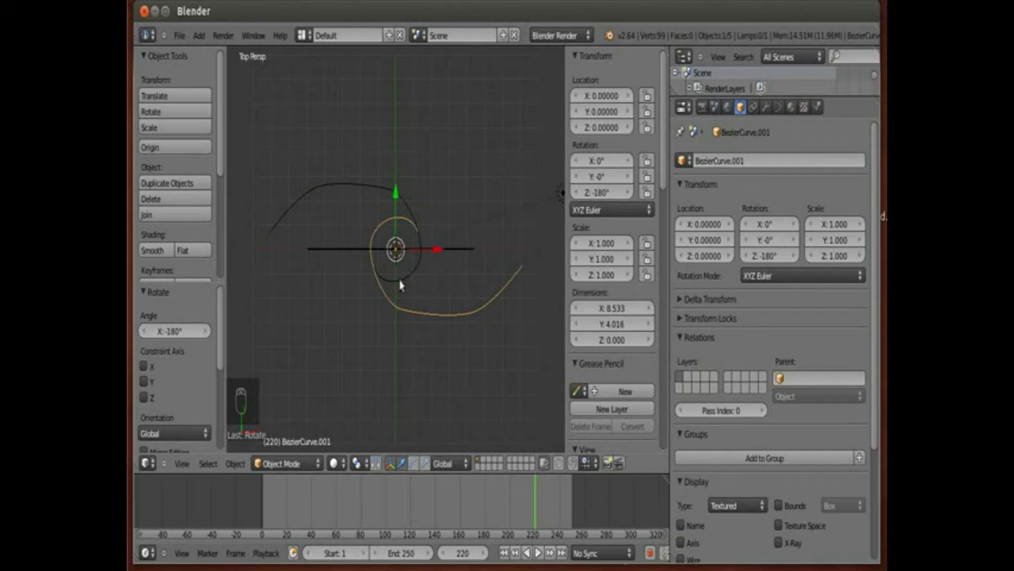
pyautogui.click(438, 257)
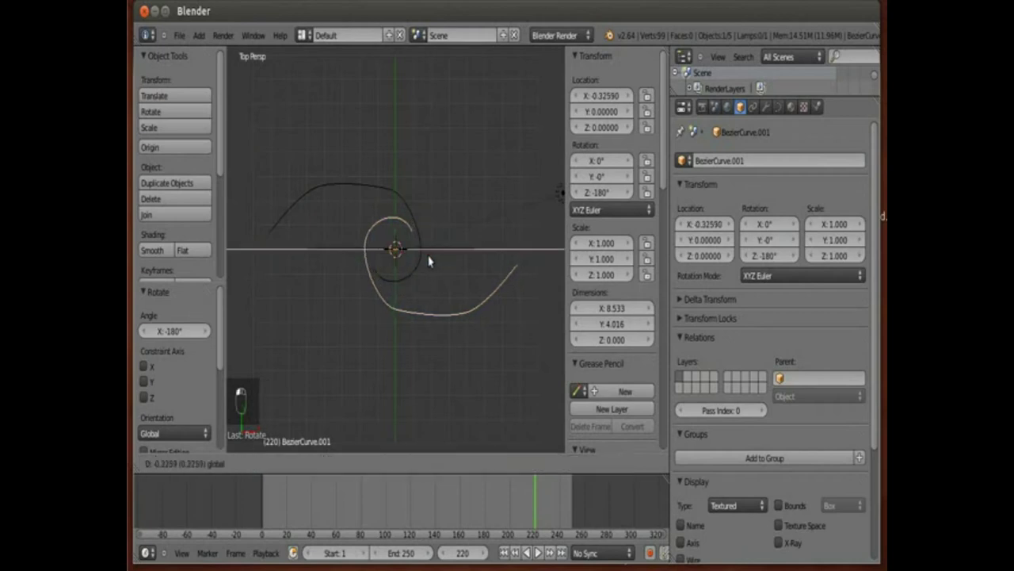
# - Back in camera view, extend the original spiral's inner end point toward the centre
pyautogui.press('KP_0')
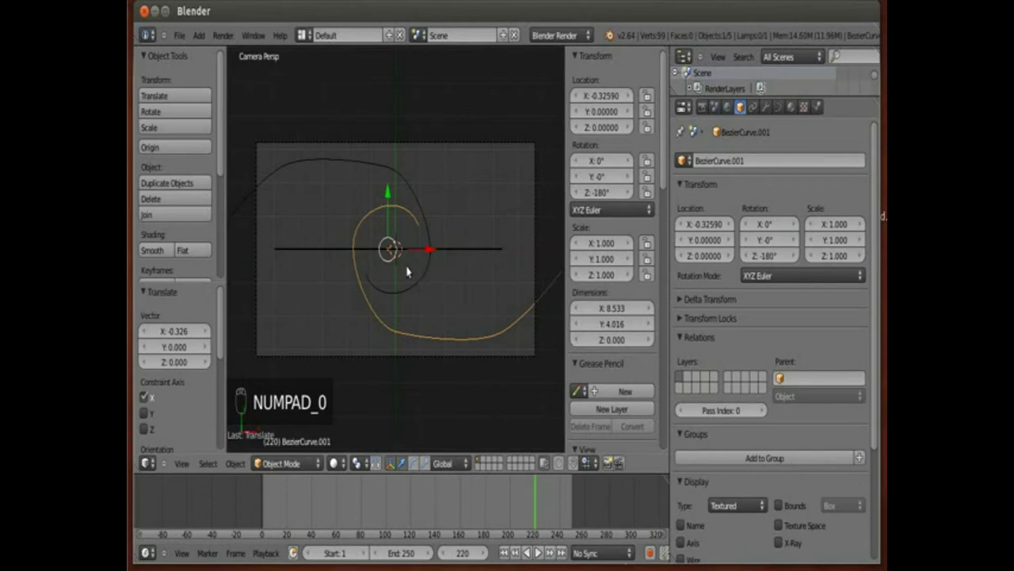
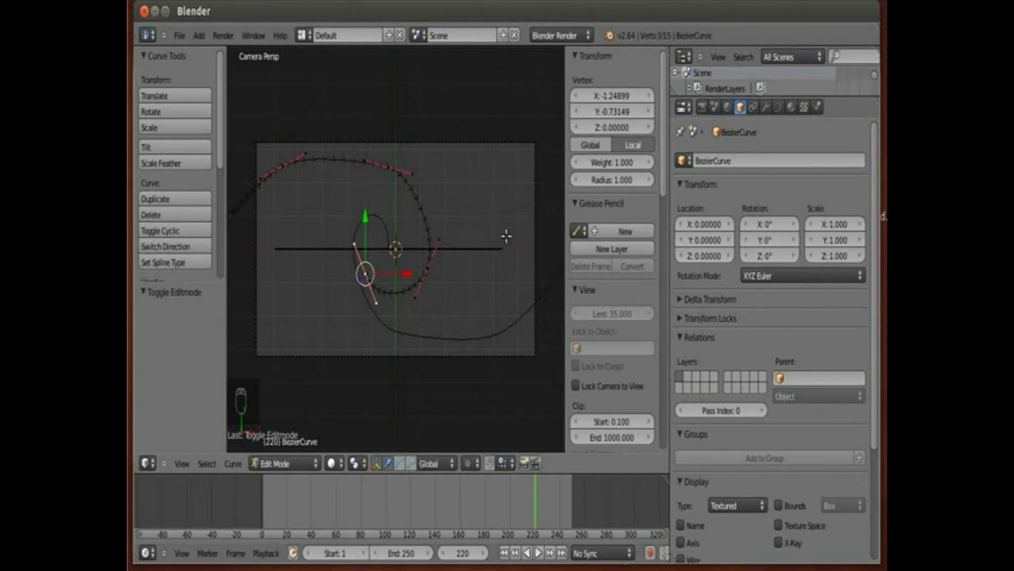
pyautogui.press('g')
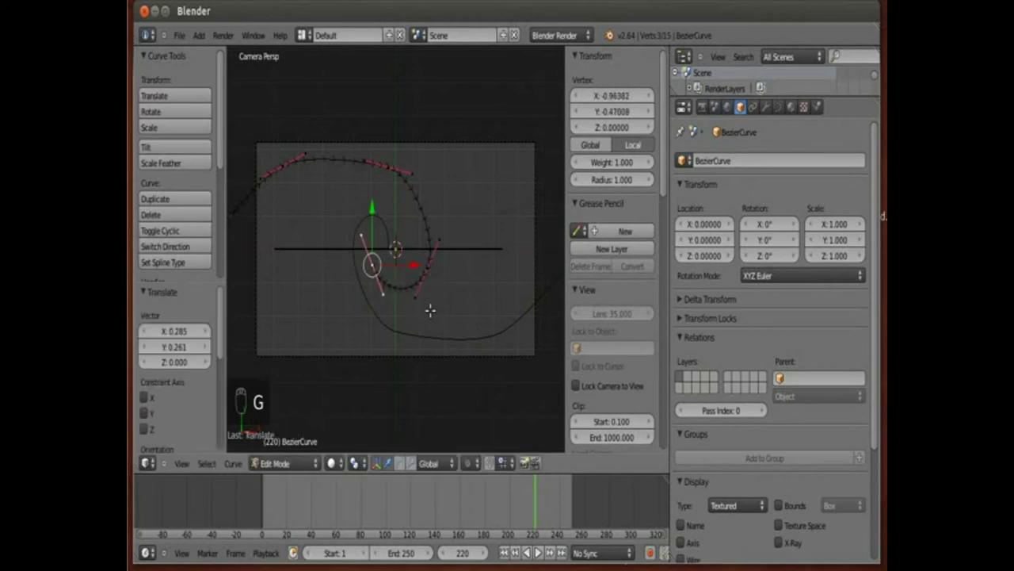
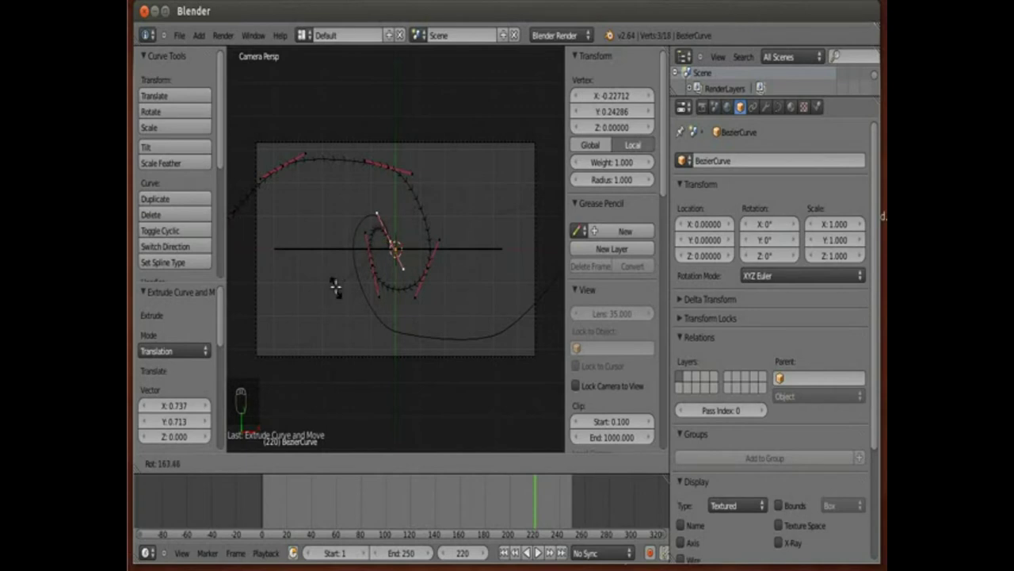
pyautogui.press('Tab')
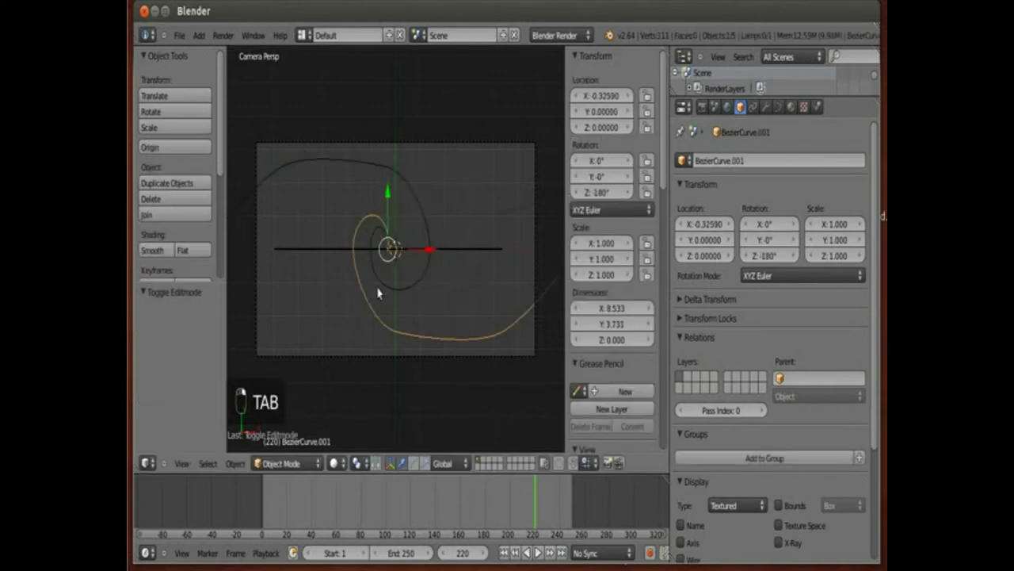
# - Move the Plane emitter out to the spiral's outer tip near X -6.15, Y 1.64
pyautogui.moveTo(371, 257); pyautogui.dragTo(347, 290)
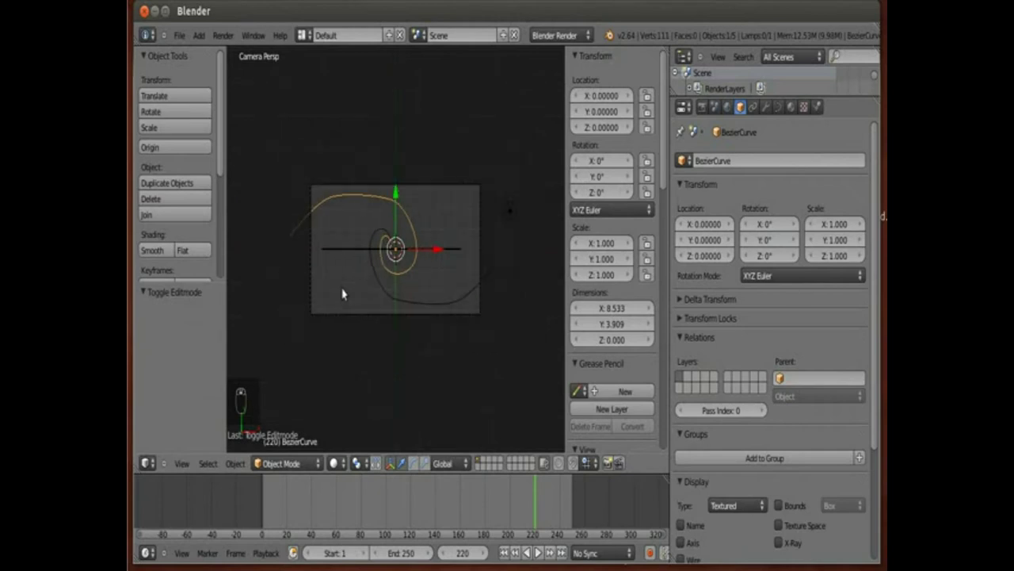
pyautogui.moveTo(299, 251); pyautogui.dragTo(472, 252)
pyautogui.moveTo(386, 231); pyautogui.dragTo(541, 251)
pyautogui.moveTo(541, 251); pyautogui.dragTo(287, 275)
pyautogui.moveTo(245, 488); pyautogui.dragTo(329, 197)
pyautogui.moveTo(330, 189); pyautogui.dragTo(328, 173)
pyautogui.press('KP_Decimal')
# - Snap the emitter onto the curve, parent it to BezierCurve with Follow Path and play the trail
pyautogui.moveTo(406, 281); pyautogui.dragTo(391, 139)
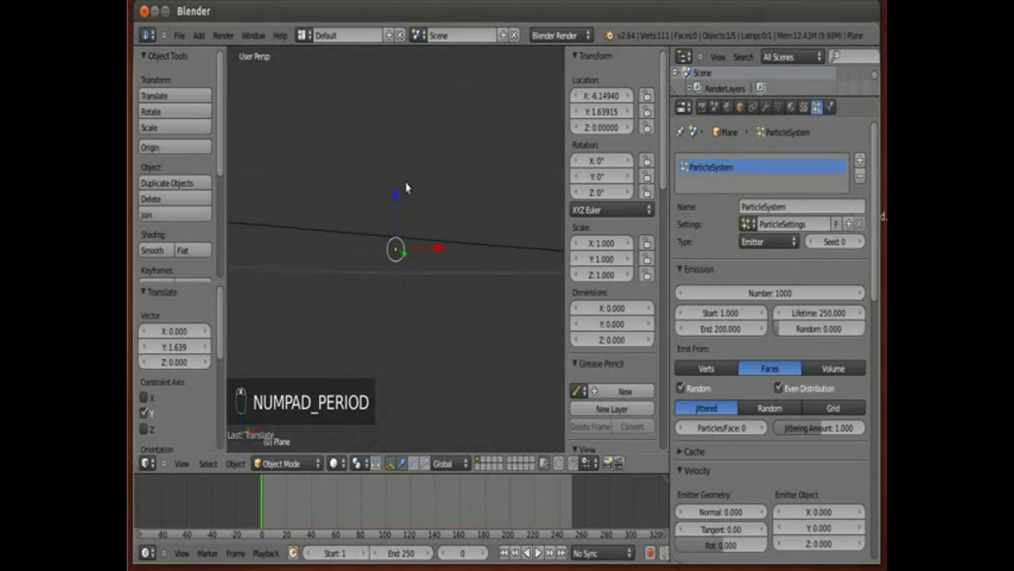
pyautogui.moveTo(433, 212); pyautogui.dragTo(485, 168)
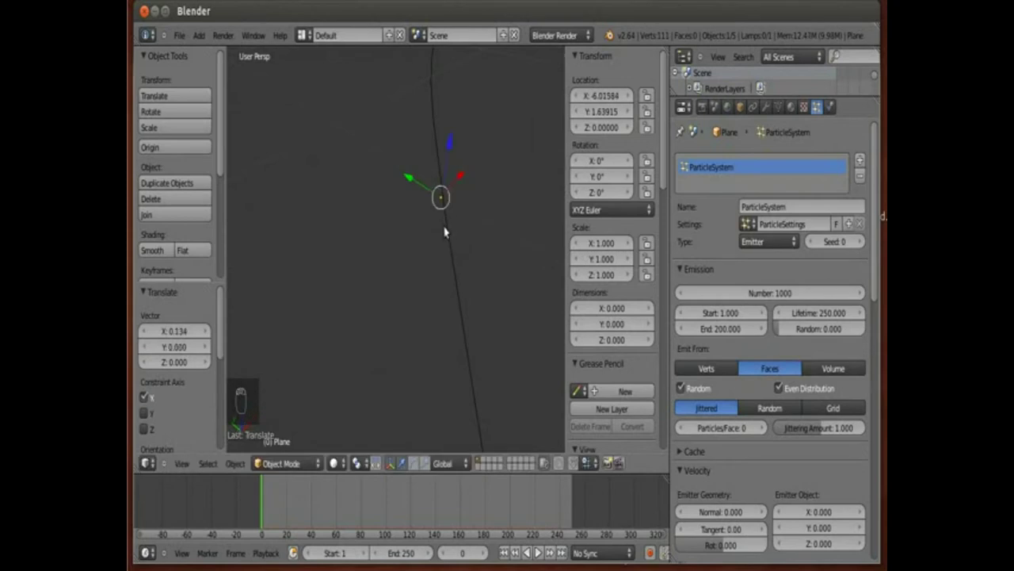
pyautogui.rightClick(453, 237)
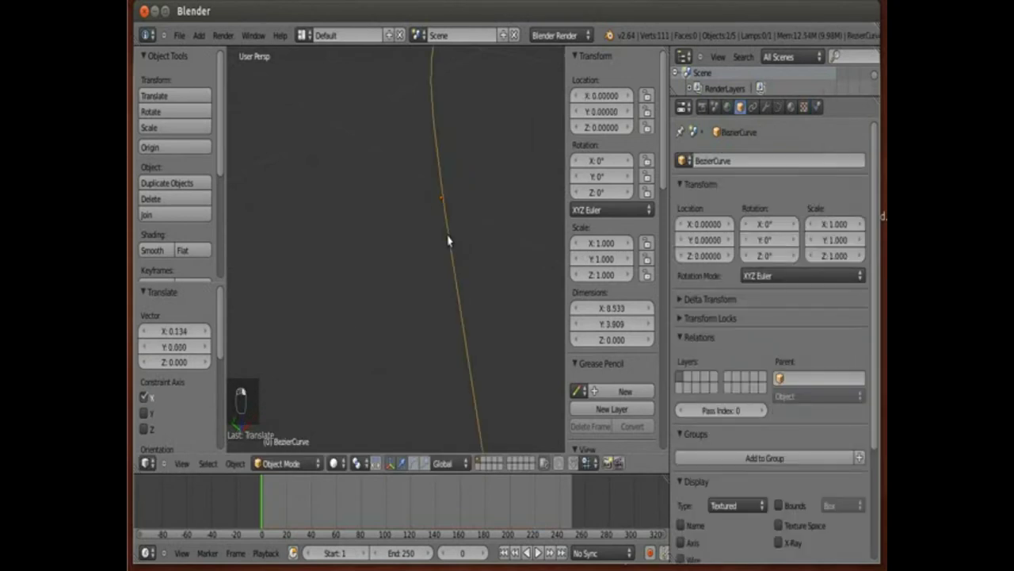
pyautogui.press('ctrl+p')
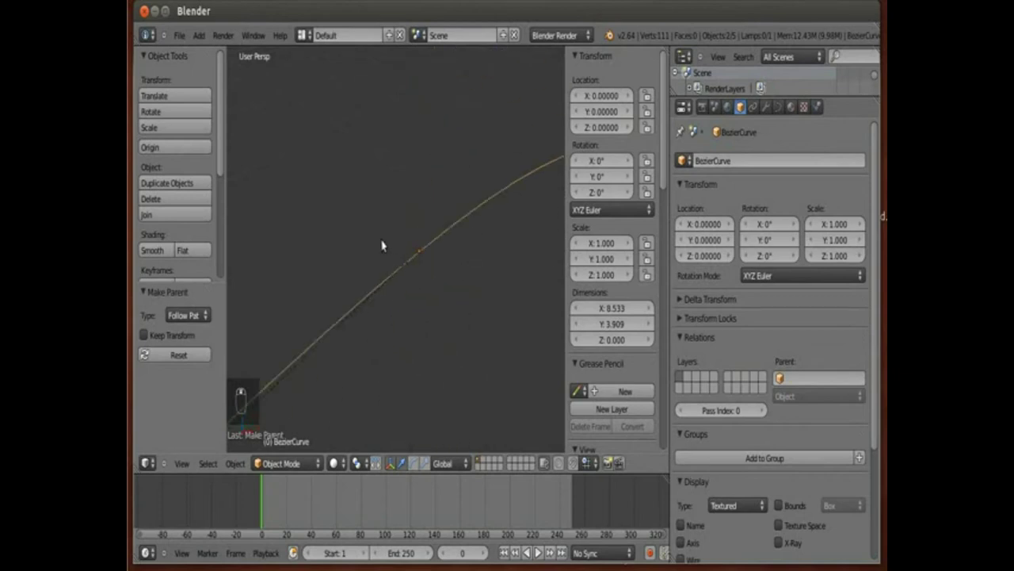
pyautogui.press('alt+a')
# - Stop playback, deselect everything and select the spiral curve
pyautogui.press('KP_0')
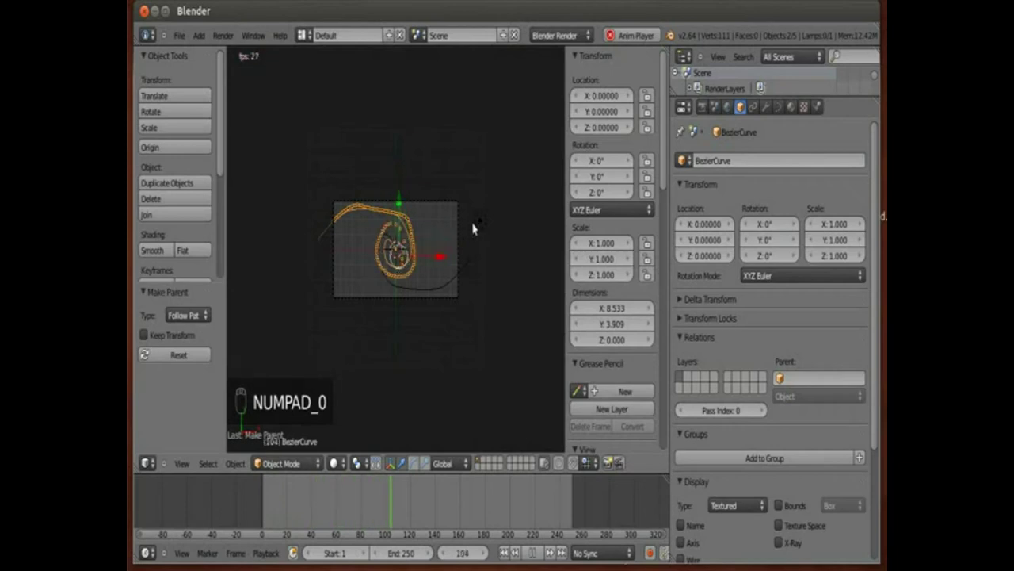
pyautogui.press('a')
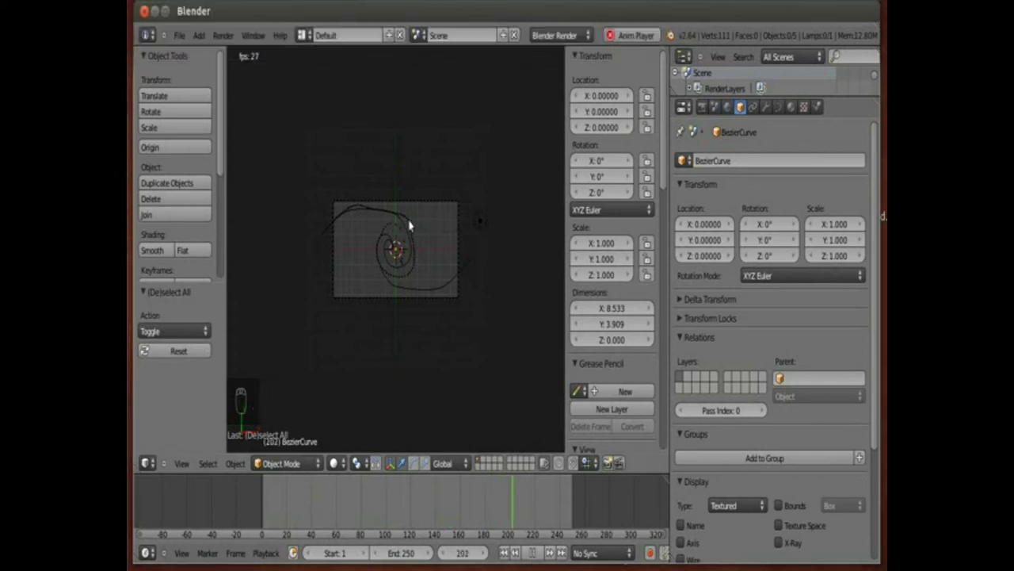
pyautogui.moveTo(541, 553); pyautogui.dragTo(399, 296)
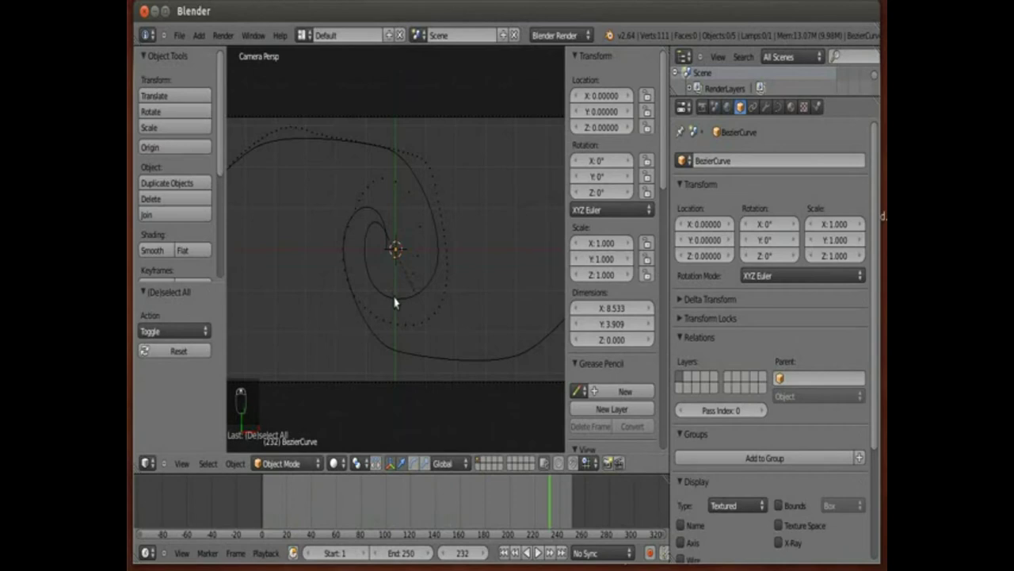
pyautogui.middleClick(398, 298)
pyautogui.moveTo(399, 298); pyautogui.dragTo(785, 110)
pyautogui.click(785, 111)
# - Show the curve's Path Animation settings with its 250-frame length and evaluation time
pyautogui.middleClick(784, 110)
pyautogui.moveTo(783, 110); pyautogui.dragTo(810, 423)
pyautogui.moveTo(771, 437); pyautogui.dragTo(774, 393)
pyautogui.moveTo(774, 393); pyautogui.dragTo(774, 393)
pyautogui.moveTo(399, 510); pyautogui.dragTo(259, 458)
# - Stop playback, orbit to view the spiral at an angle and select the Plane emitter
pyautogui.press('alt+a')
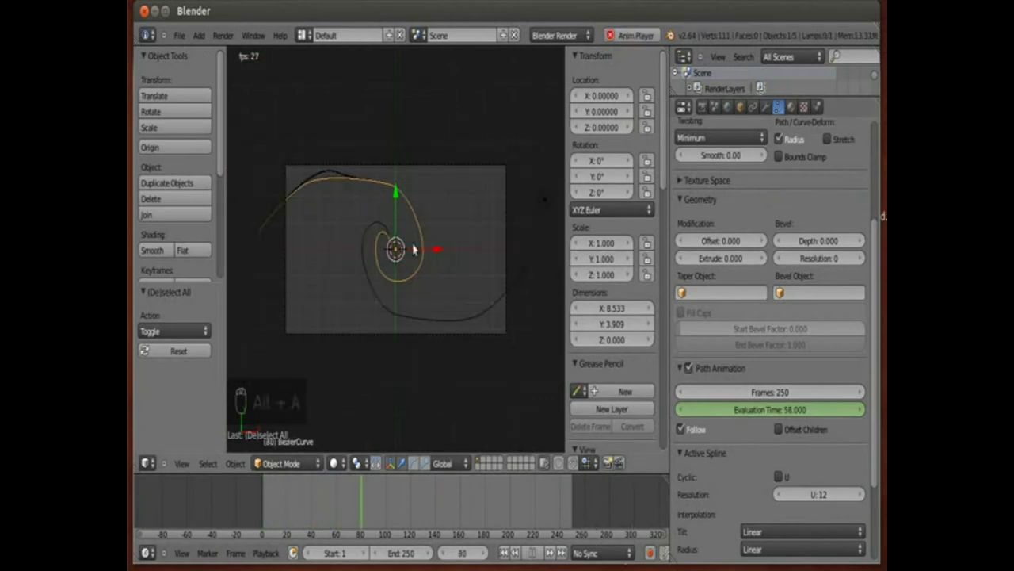
pyautogui.middleClick(259, 458)
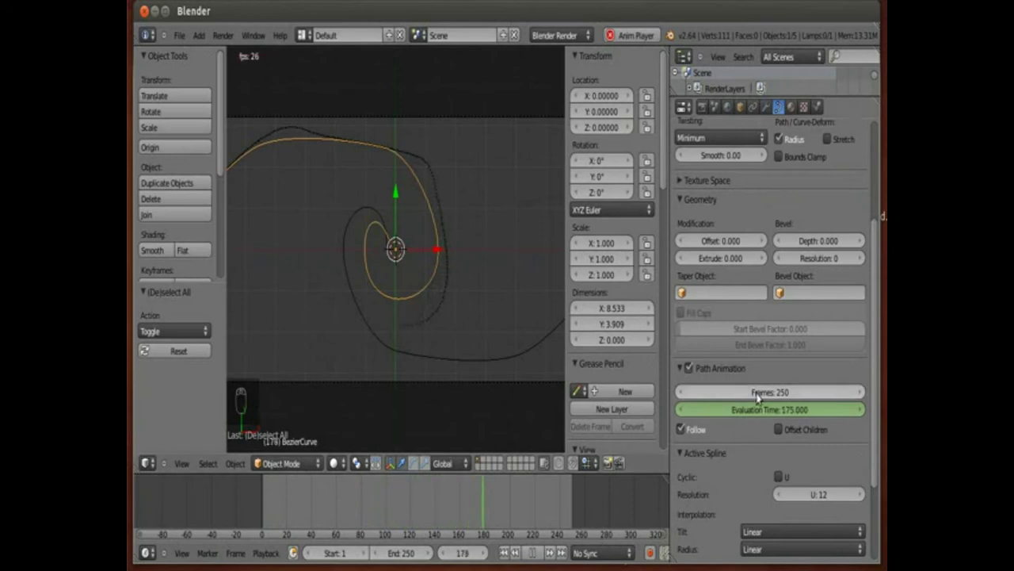
pyautogui.press('alt+a')
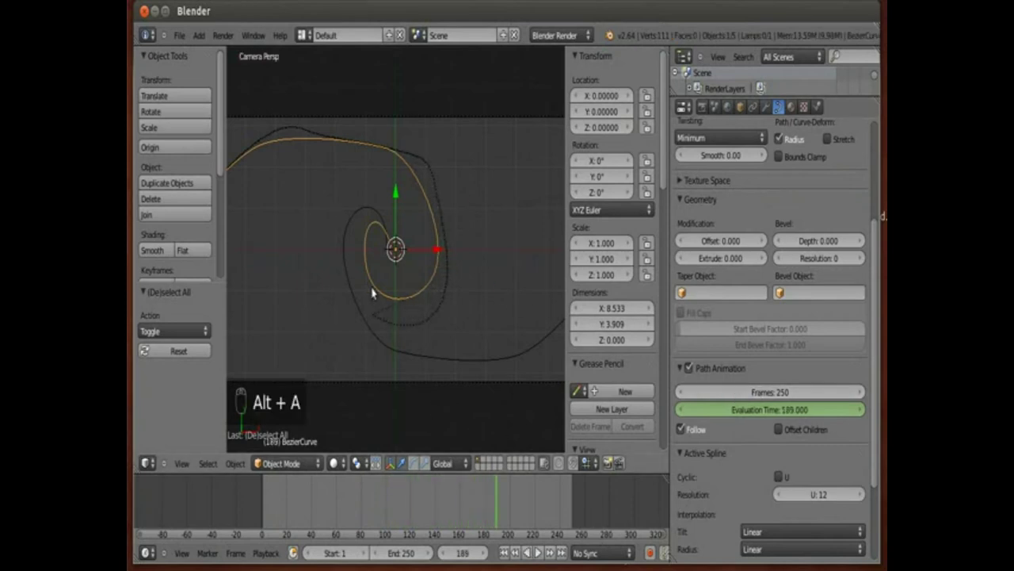
pyautogui.moveTo(259, 458); pyautogui.dragTo(259, 458)
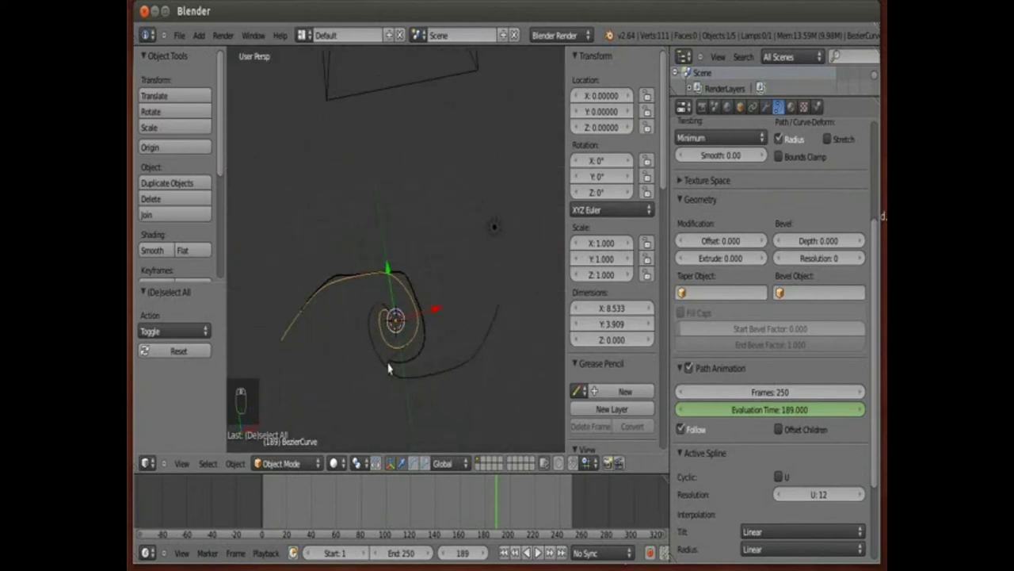
pyautogui.rightClick(259, 458)
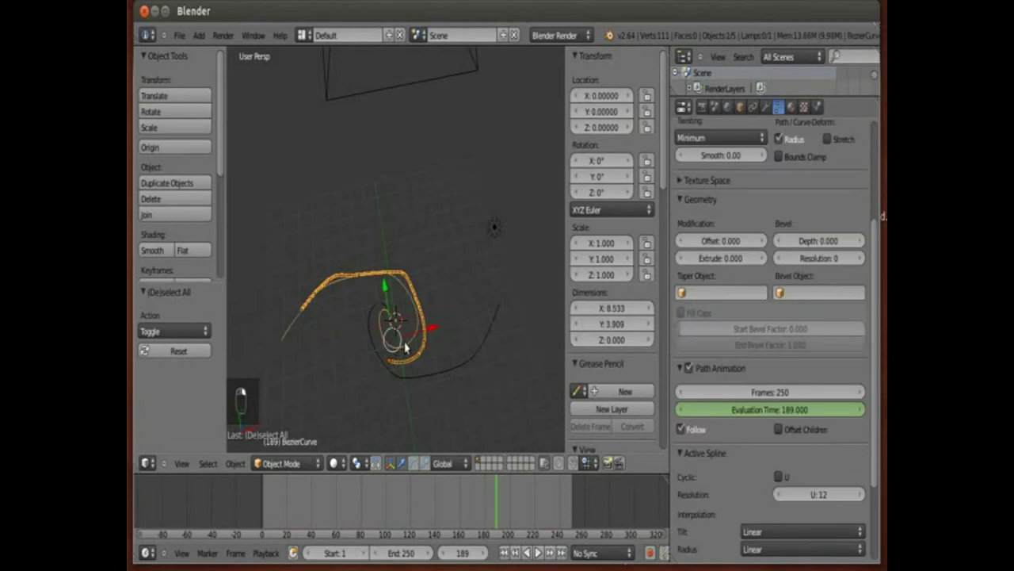
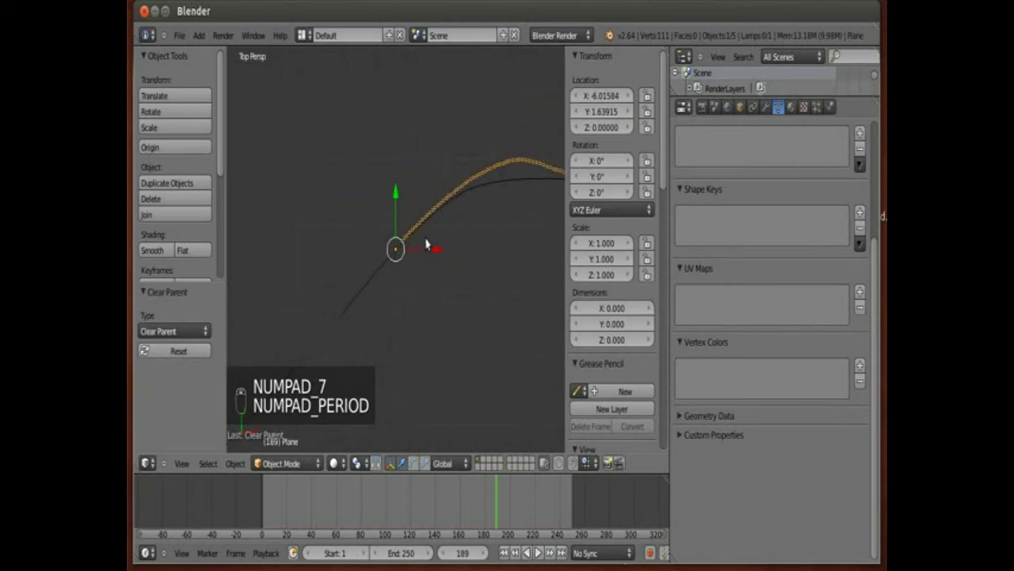
# - Move the emitter to the curve's outer end and parent it to the Bezier curve
pyautogui.press('g')
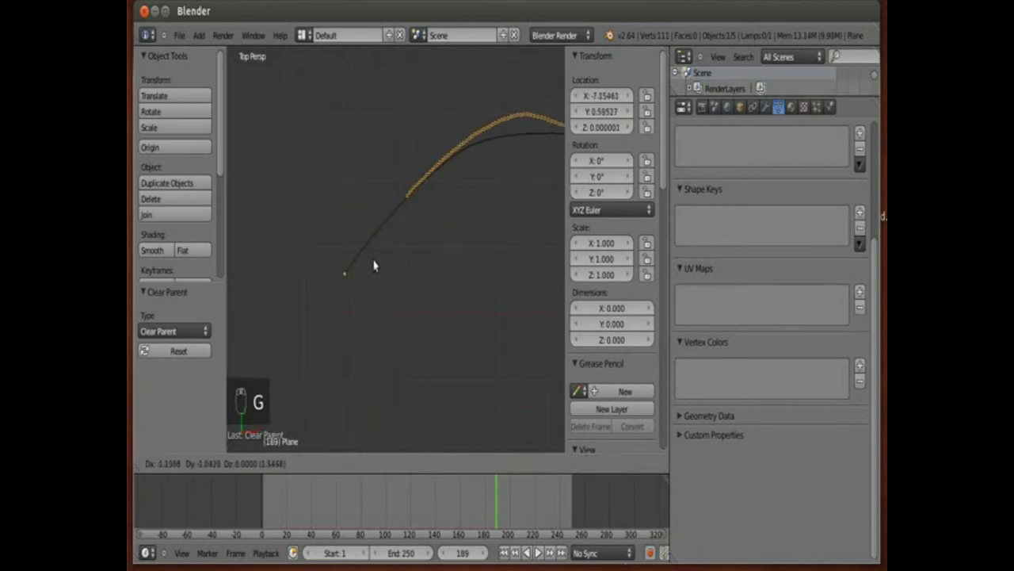
pyautogui.click(376, 249)
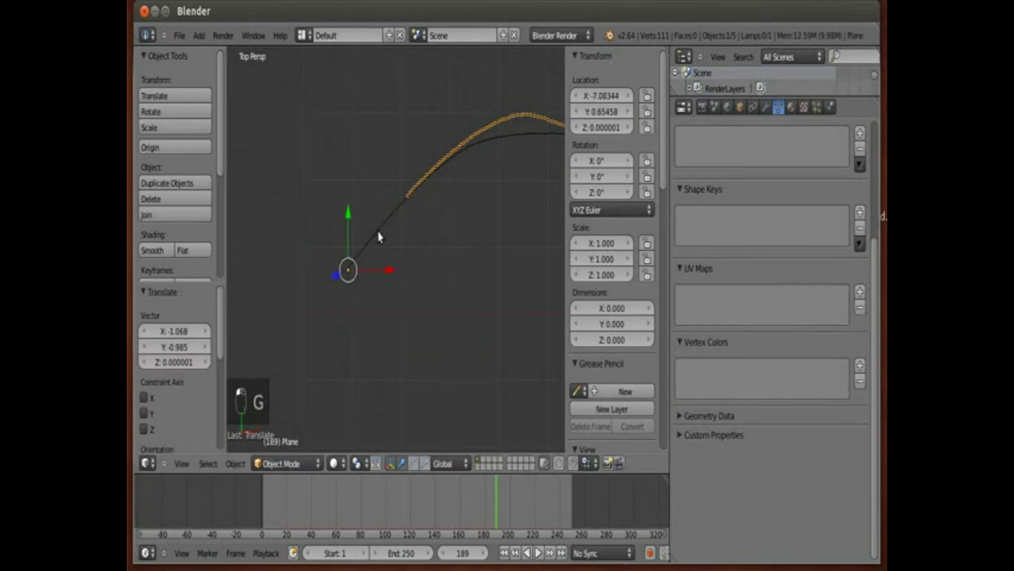
pyautogui.rightClick(382, 232)
pyautogui.press('ctrl+p')
pyautogui.moveTo(505, 334); pyautogui.dragTo(508, 320)
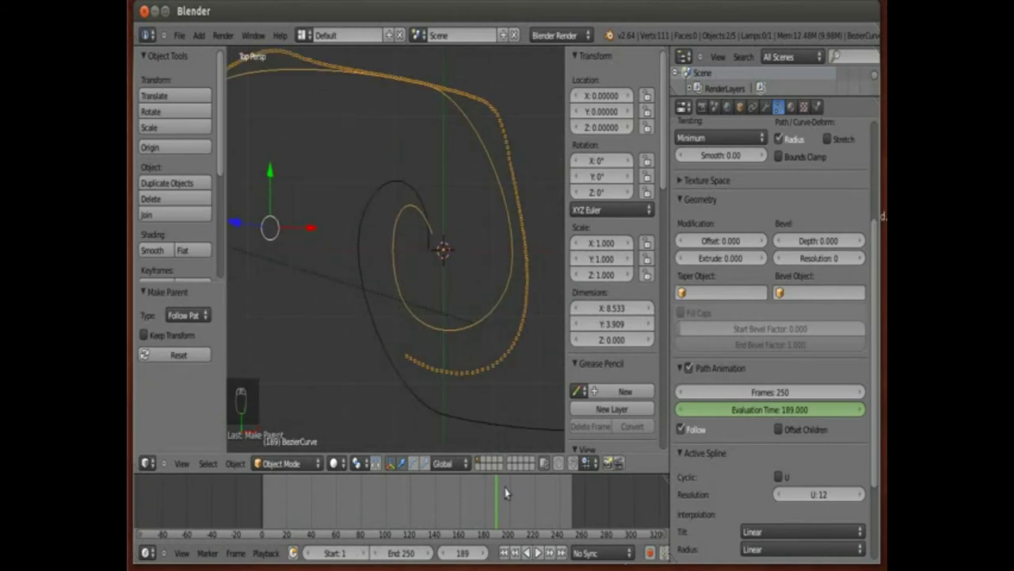
# - At frame 0, clear and re-parent the emitter with Follow Path, then play to watch it travel
pyautogui.moveTo(467, 510); pyautogui.dragTo(242, 458)
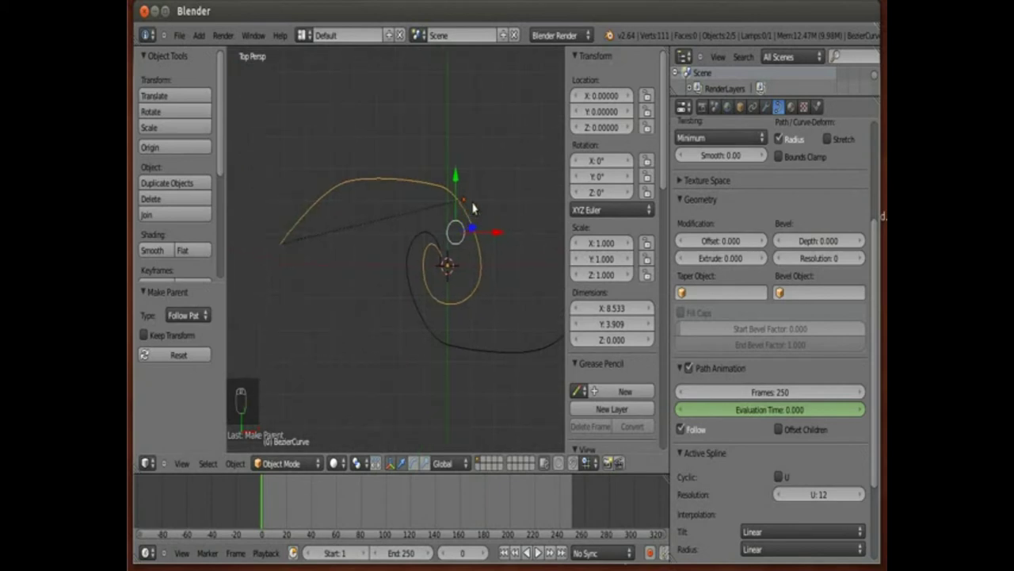
pyautogui.press('alt+p')
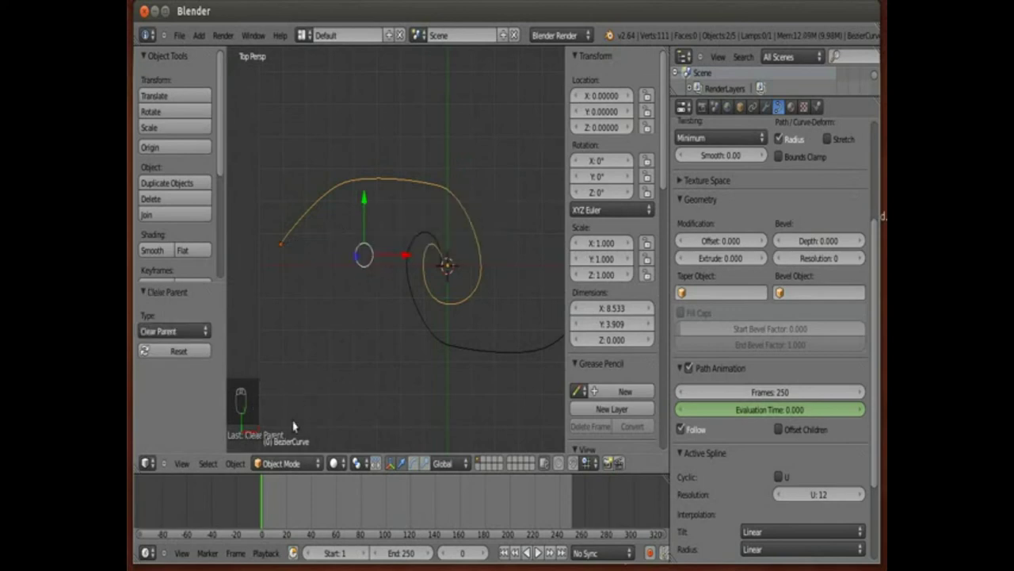
pyautogui.press('ctrl+p')
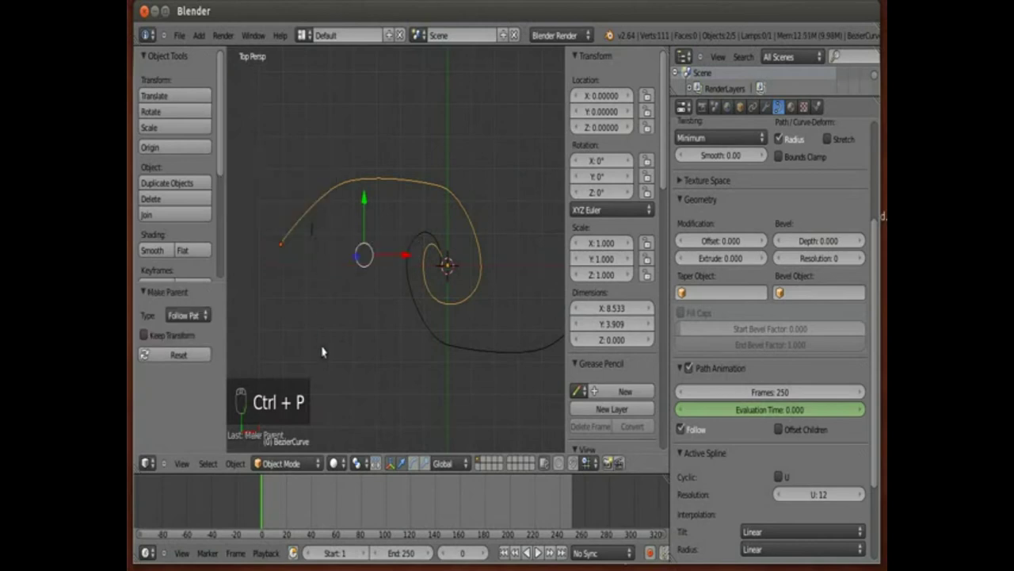
pyautogui.press('alt+a')
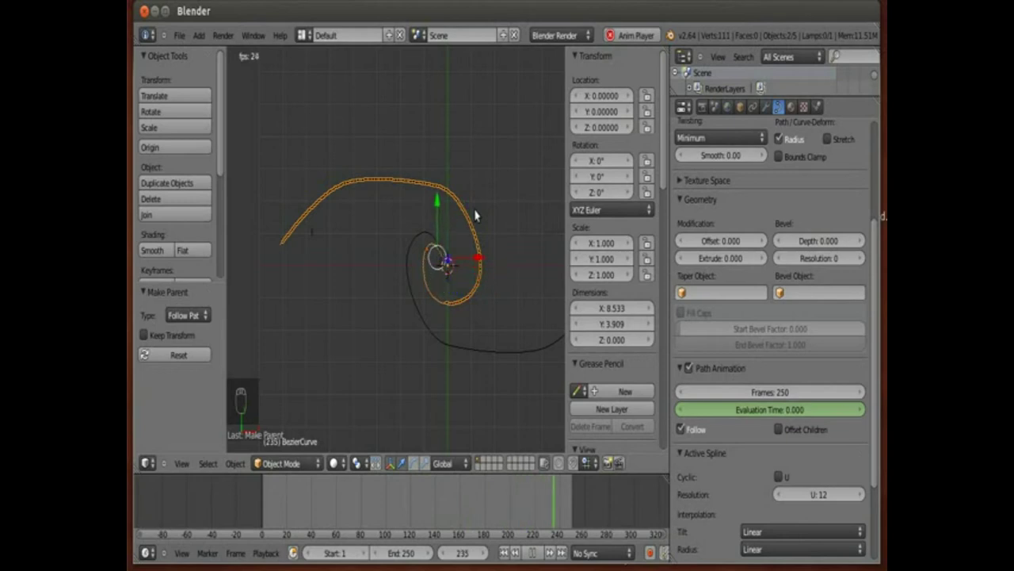
pyautogui.press('alt+a')
pyautogui.press('KP_0')
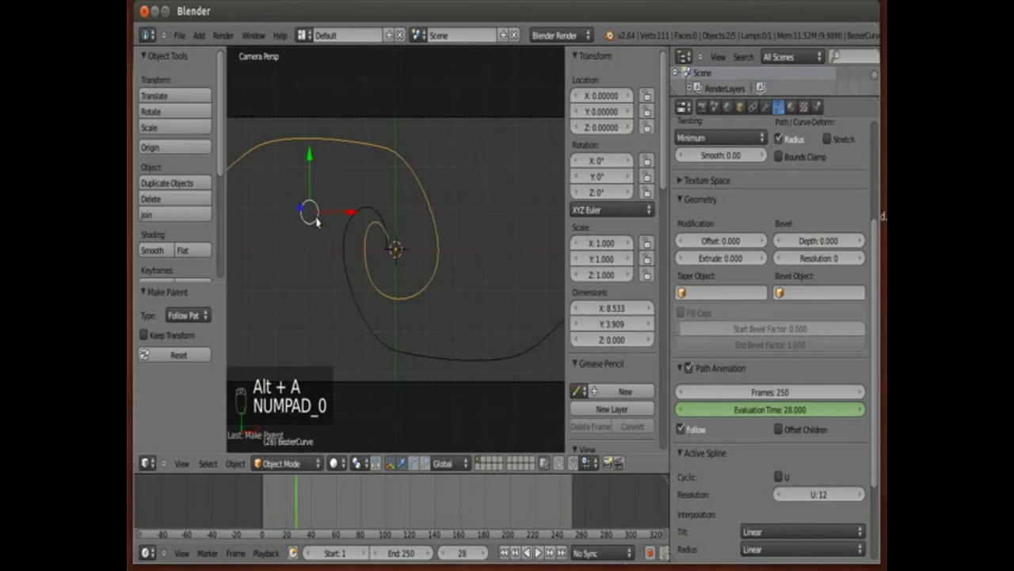
pyautogui.middleClick(259, 458)
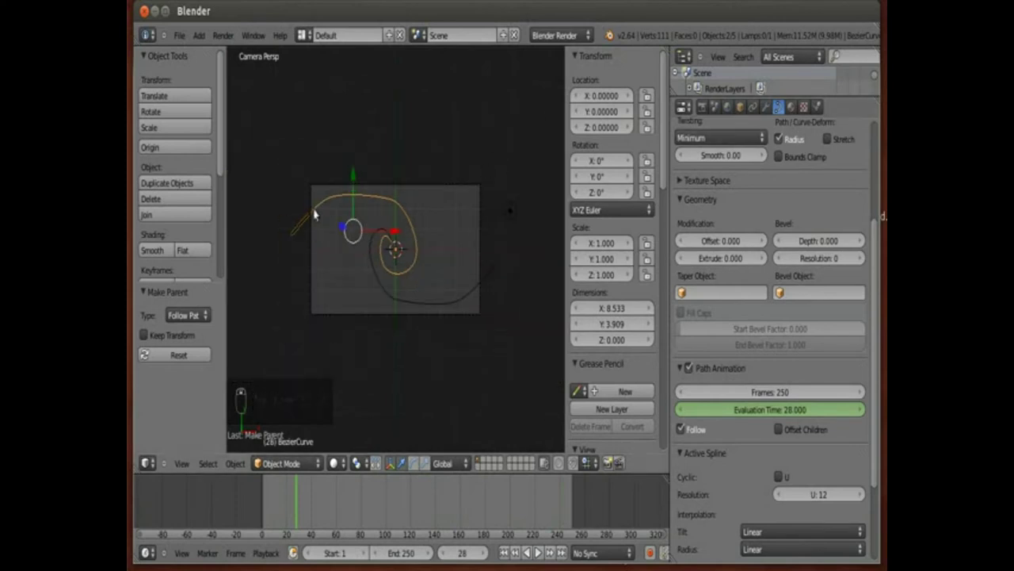
pyautogui.rightClick(259, 458)
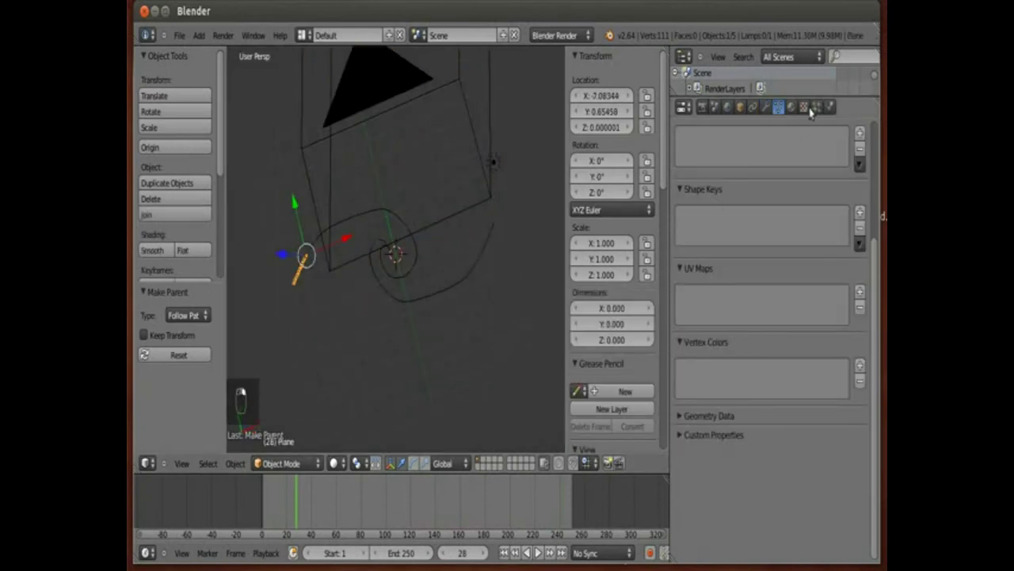
# - Add a ParticleSystem to the emitter plane and play to preview its inward trail, stopping near the start
pyautogui.click(259, 458)
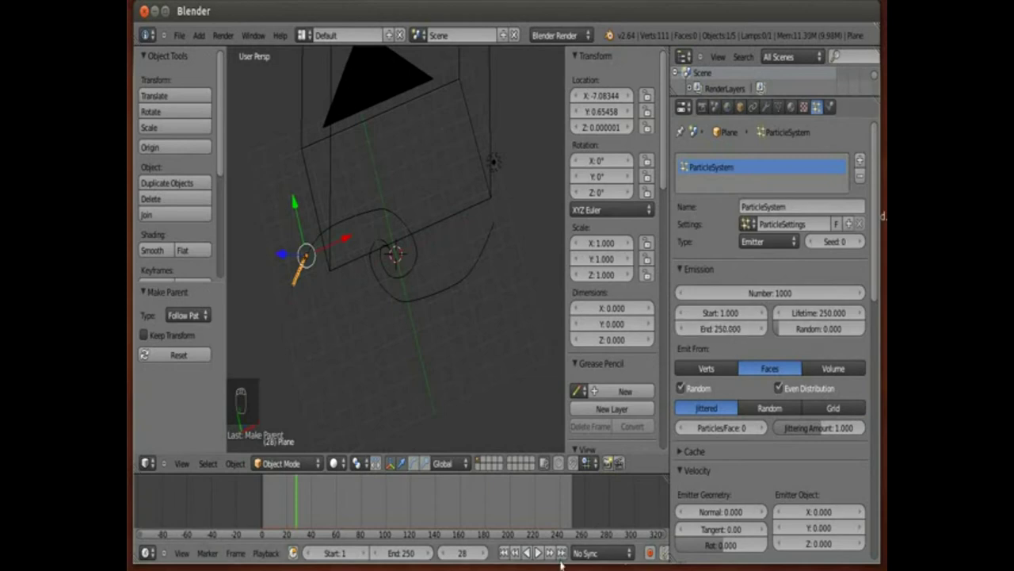
pyautogui.press('KP_0')
pyautogui.middleClick(331, 349)
pyautogui.moveTo(256, 503); pyautogui.dragTo(259, 458)
pyautogui.press('alt+a')
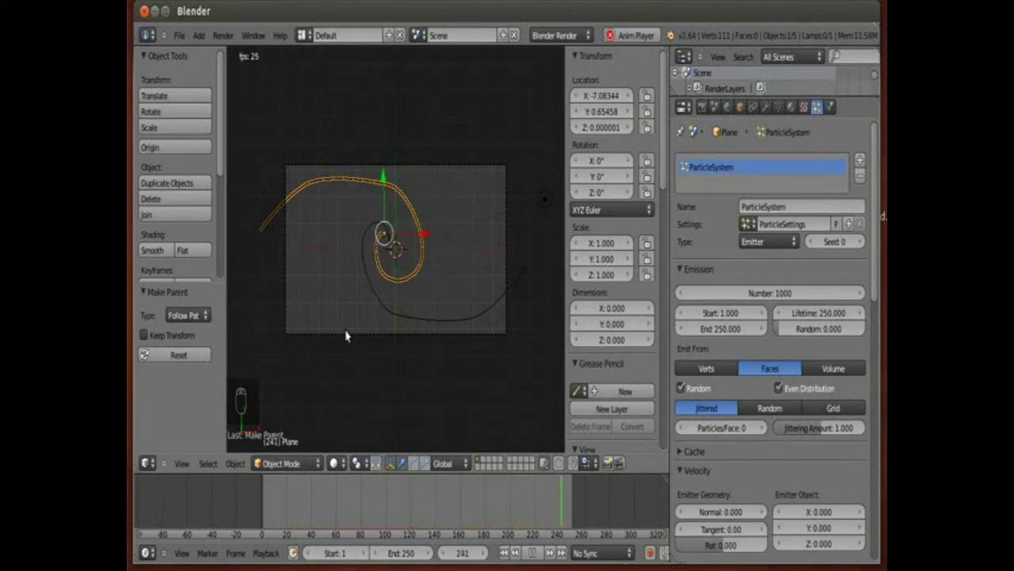
pyautogui.press('alt+a')
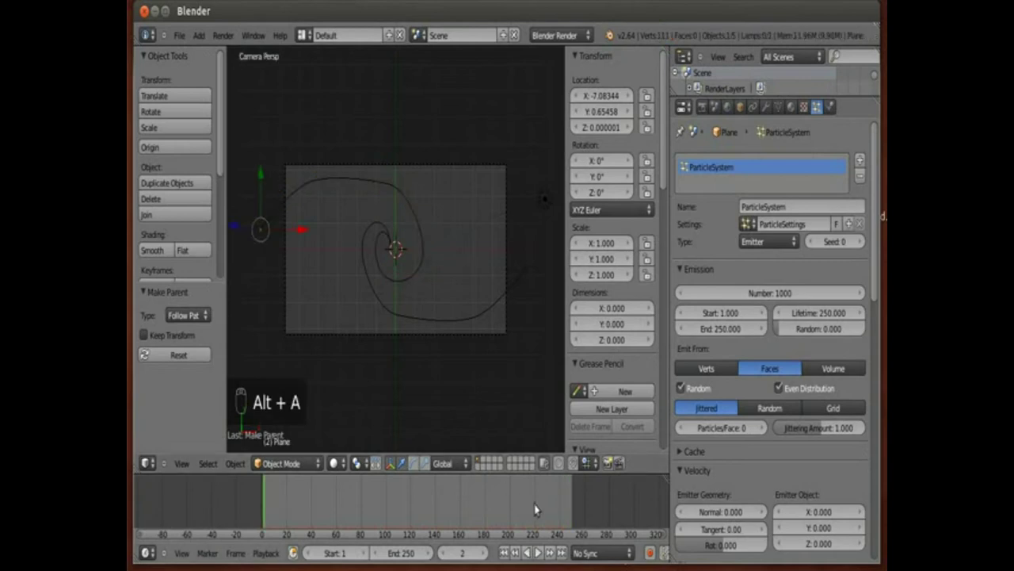
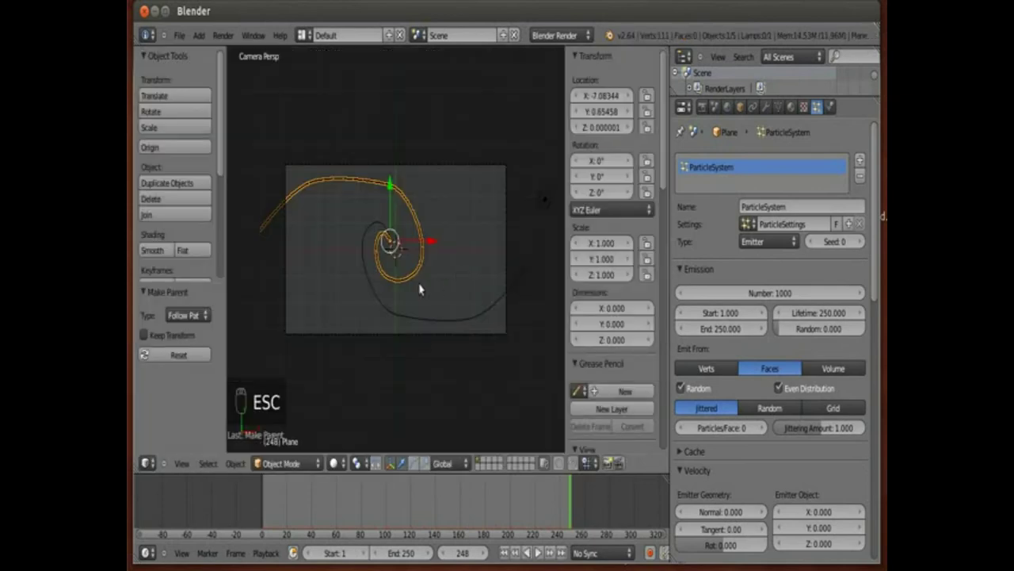
pyautogui.moveTo(362, 324); pyautogui.dragTo(393, 260)
pyautogui.press('KP_Decimal')
pyautogui.moveTo(327, 250); pyautogui.dragTo(429, 141)
pyautogui.moveTo(428, 143); pyautogui.dragTo(433, 152)
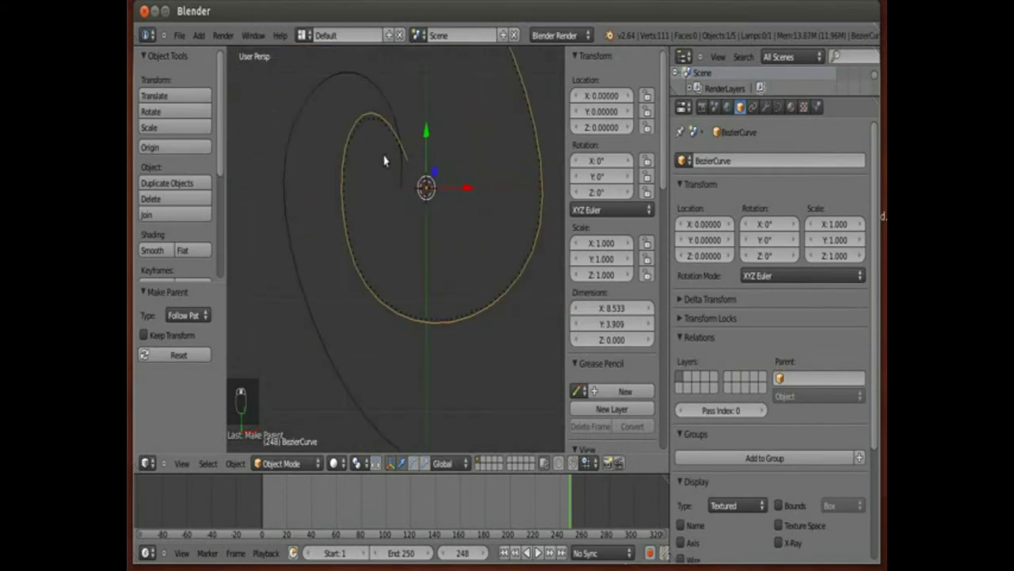
pyautogui.moveTo(408, 271); pyautogui.dragTo(435, 177)
pyautogui.press('shift+d')
# - Duplicate the emitter plane, move the copy off the first spiral, clear its parent and select the second curve
pyautogui.click(441, 180)
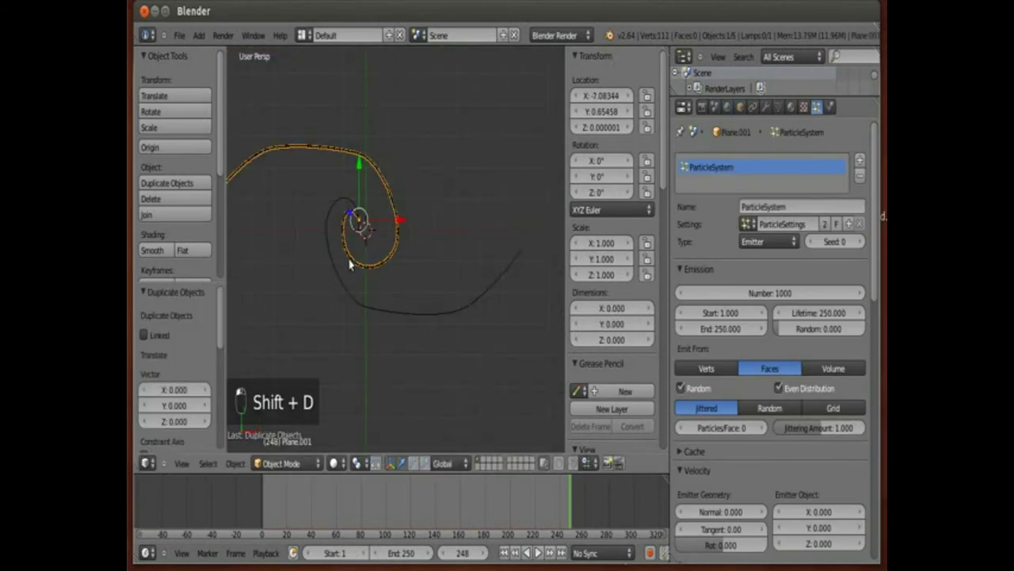
pyautogui.press('g')
pyautogui.moveTo(481, 287); pyautogui.dragTo(500, 294)
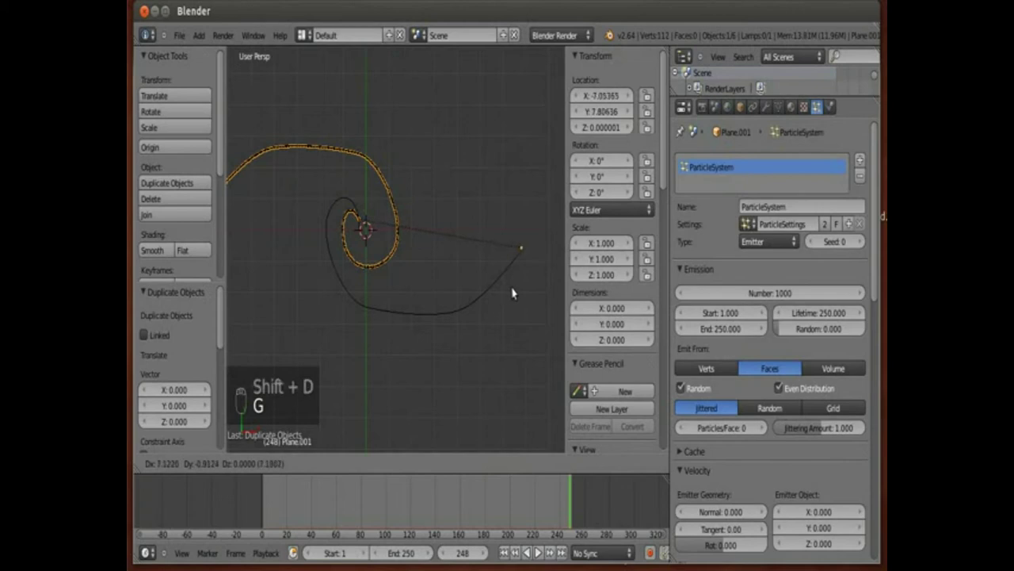
pyautogui.moveTo(494, 289); pyautogui.dragTo(304, 148)
pyautogui.moveTo(304, 148); pyautogui.dragTo(528, 250)
pyautogui.press('alt+p')
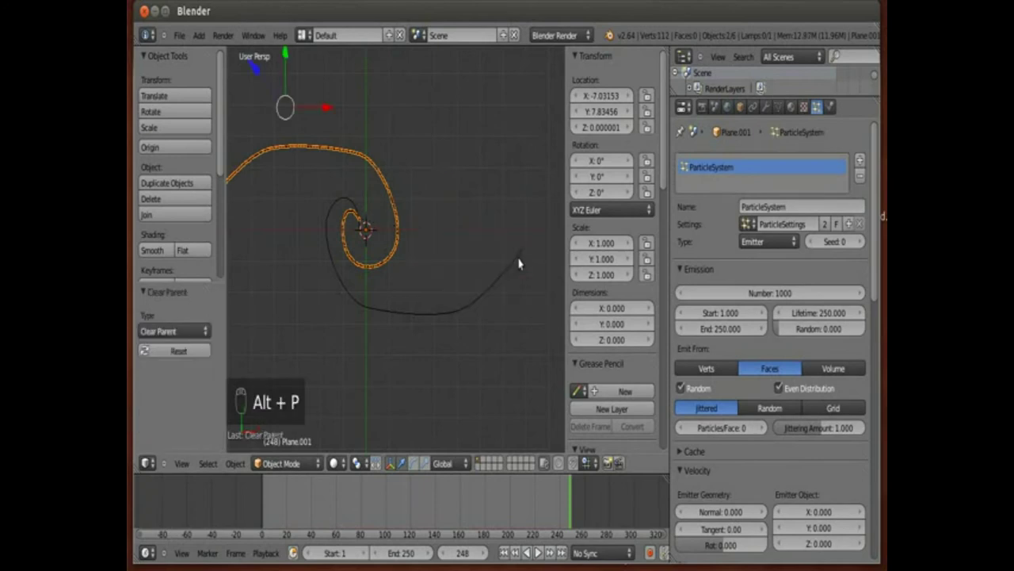
pyautogui.rightClick(527, 252)
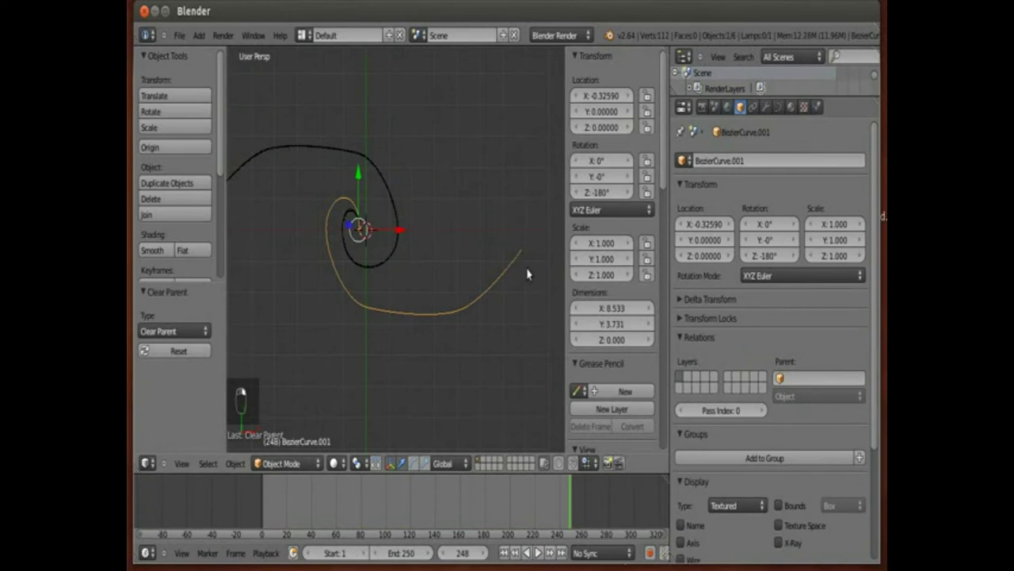
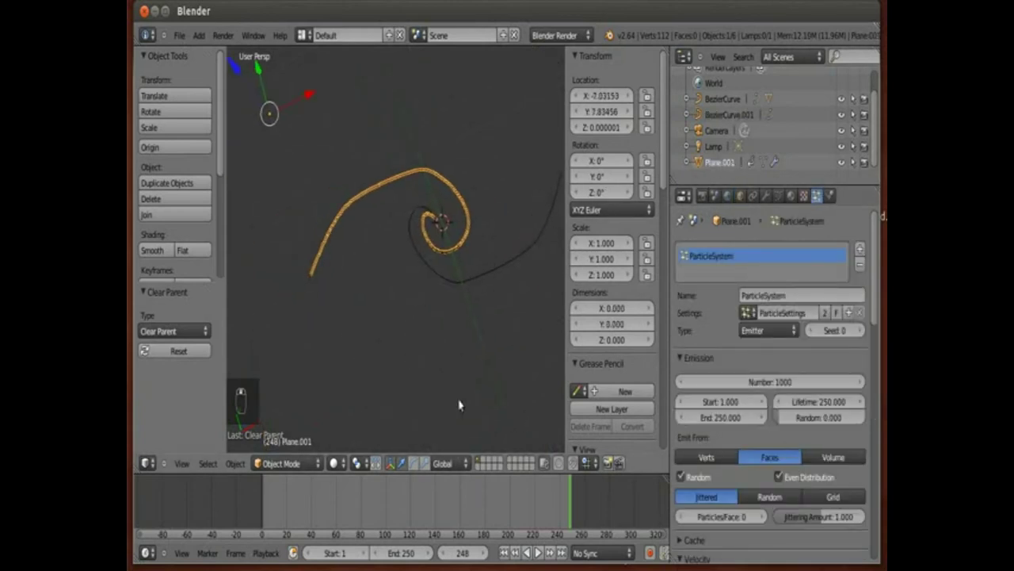
# - Rewind the timeline, duplicate the emitter again as Plane.002 and drag it across toward X 6.73, Y -0.61
pyautogui.moveTo(548, 514); pyautogui.dragTo(232, 514)
pyautogui.moveTo(354, 500); pyautogui.dragTo(564, 492)
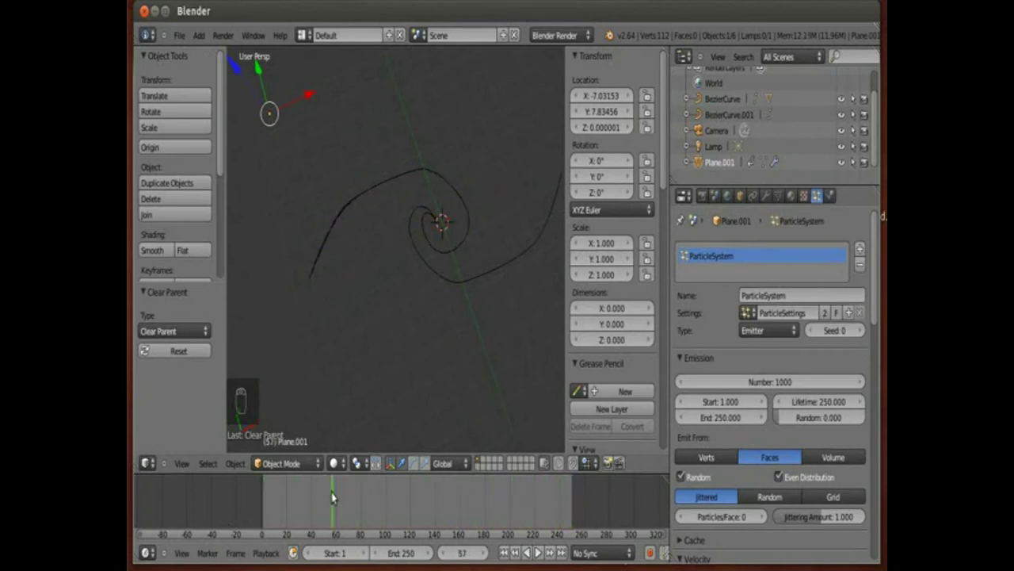
pyautogui.press('shift+d')
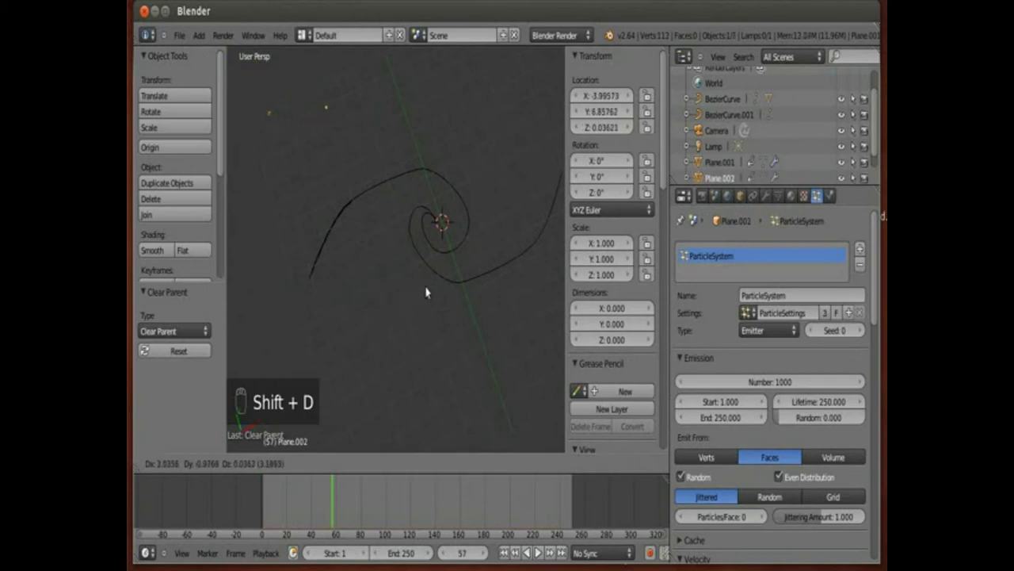
pyautogui.moveTo(370, 188); pyautogui.dragTo(441, 184)
pyautogui.middleClick(380, 219)
pyautogui.press('KP_7')
pyautogui.moveTo(506, 152); pyautogui.dragTo(339, 152)
pyautogui.press('g')
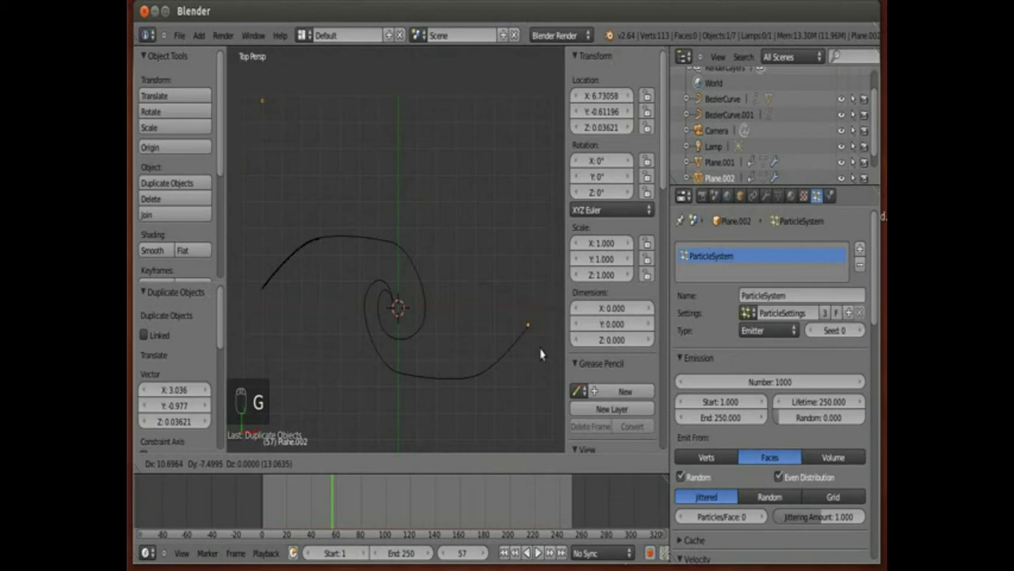
# - Position the duplicate, add BezierCurve.001 to the selection and parent with Follow Path
pyautogui.moveTo(542, 350); pyautogui.dragTo(530, 339)
pyautogui.rightClick(525, 341)
pyautogui.press('ctrl+p')
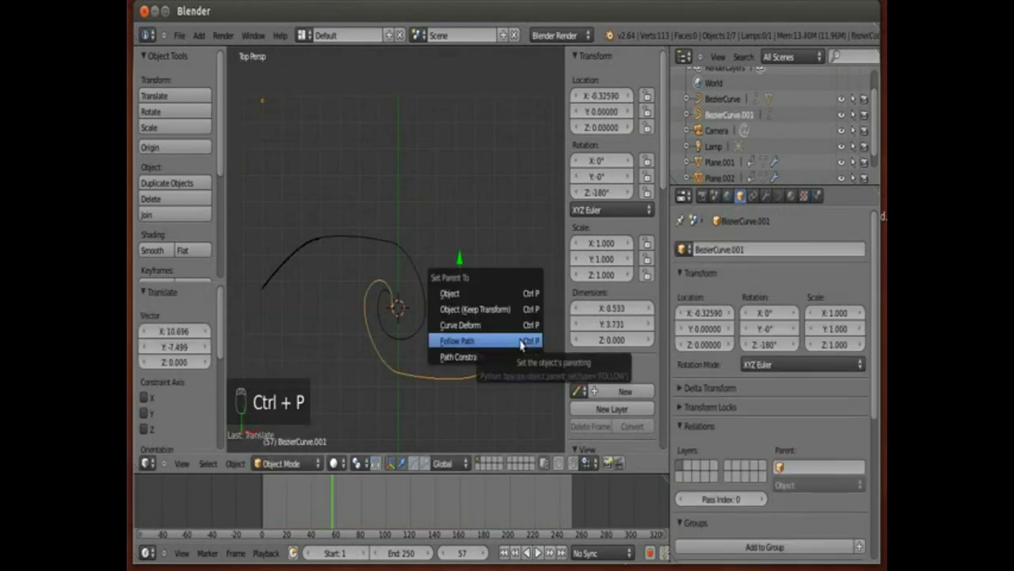
pyautogui.press('KP_0')
# - Deselect everything and play the animation to check the second emitter rides its spiral
pyautogui.middleClick(525, 341)
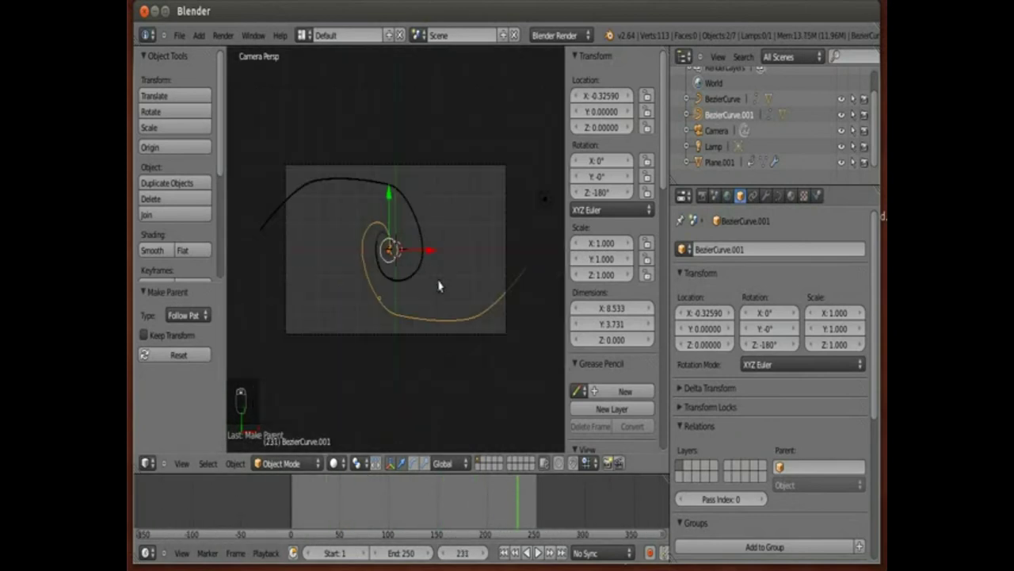
pyautogui.press('a')
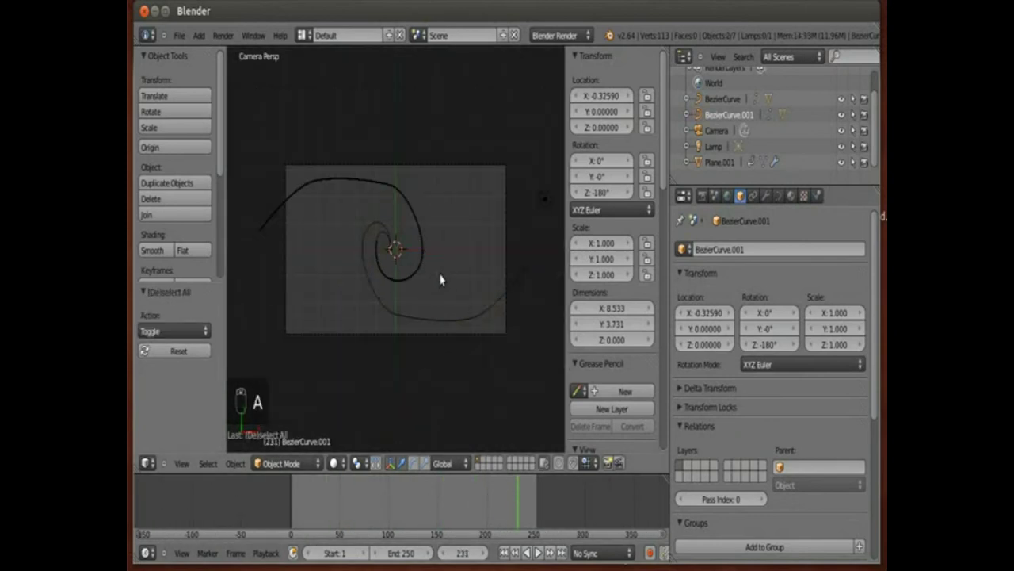
pyautogui.press('alt+a')
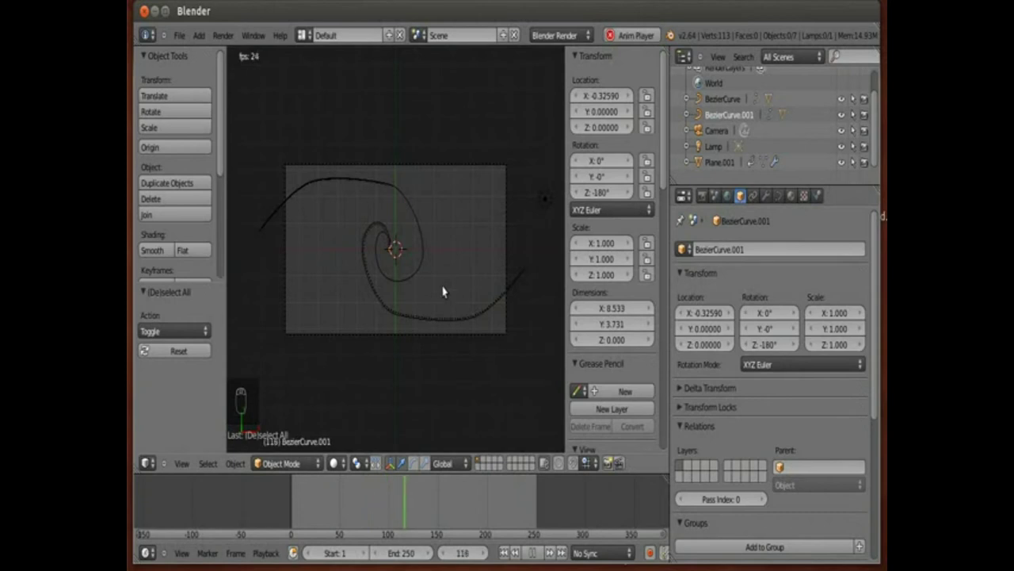
pyautogui.press('a')
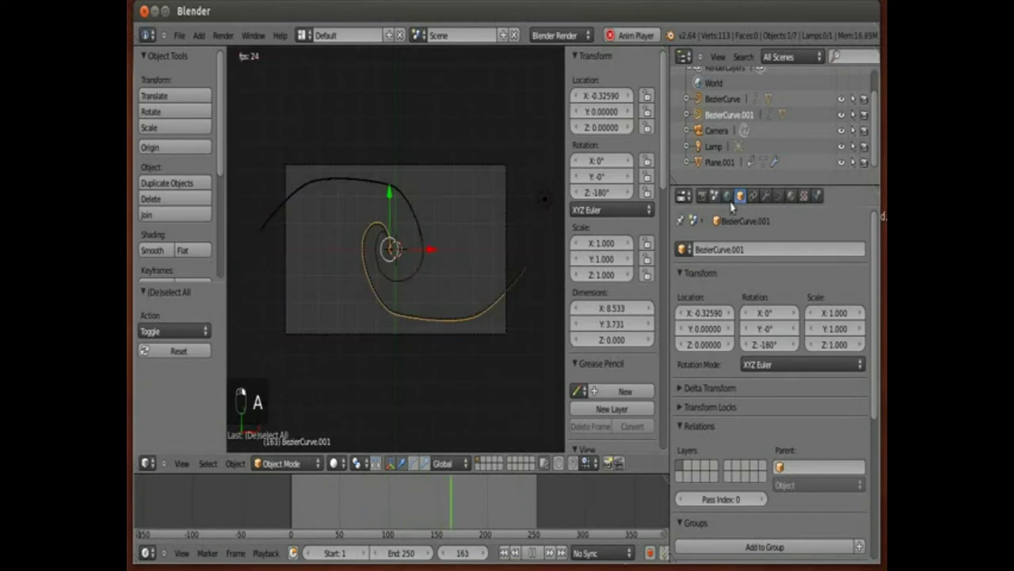
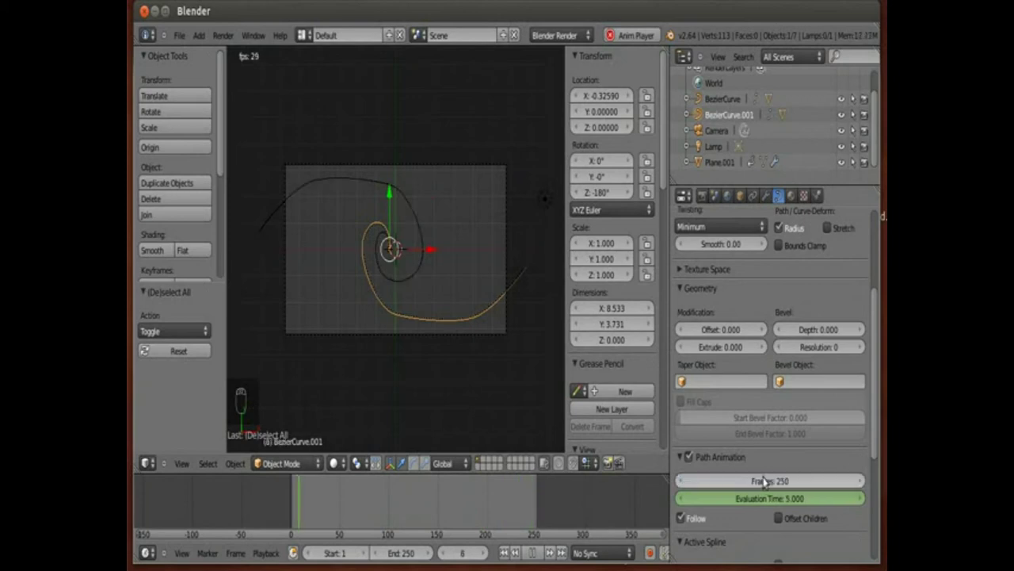
# - Play the two-spiral animation through frame 235 and halt playback
pyautogui.moveTo(523, 501); pyautogui.dragTo(527, 471)
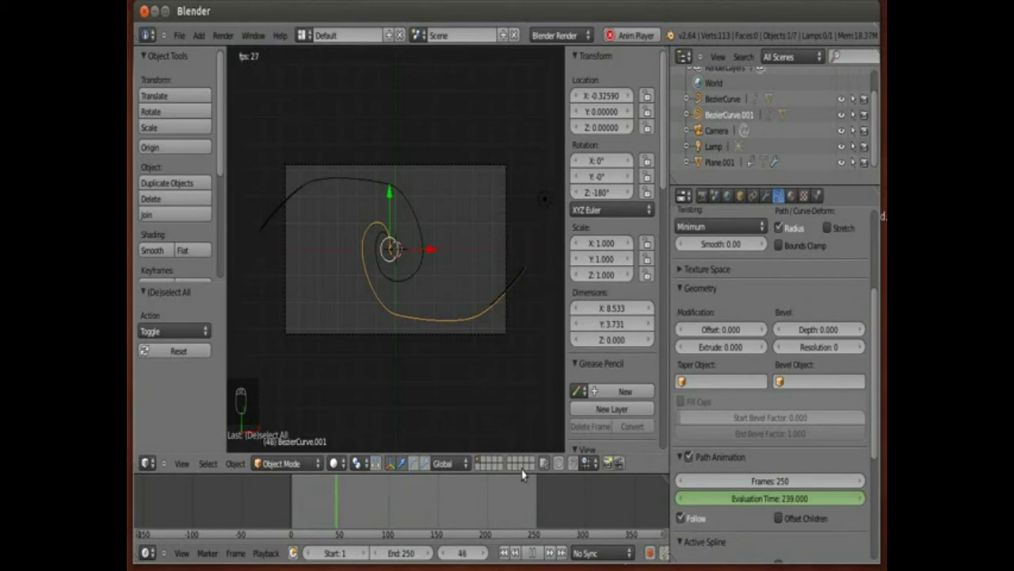
pyautogui.press('a')
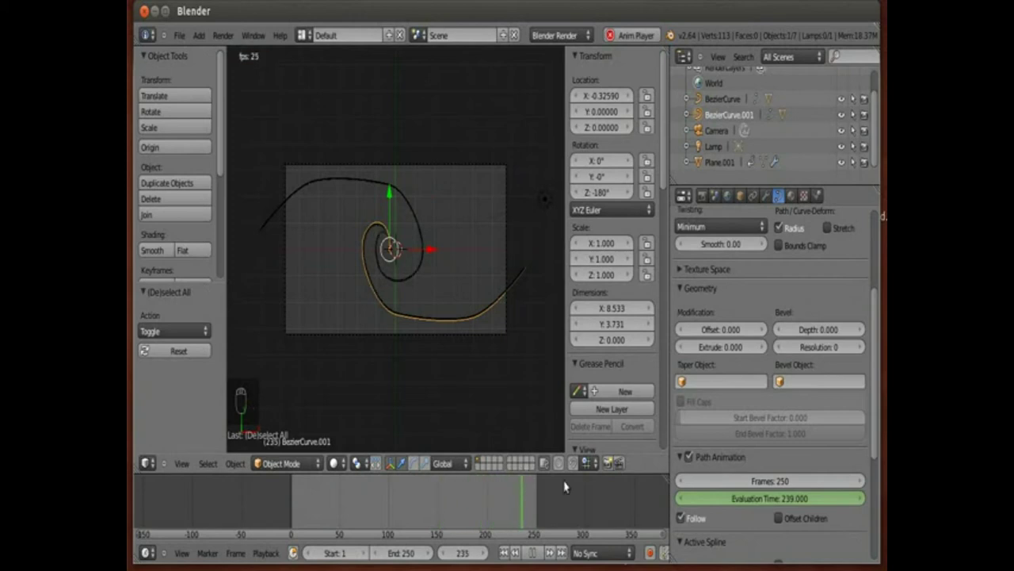
# - Stop playback after the test render and scrub the timeline back to frame 0
pyautogui.click(540, 555)
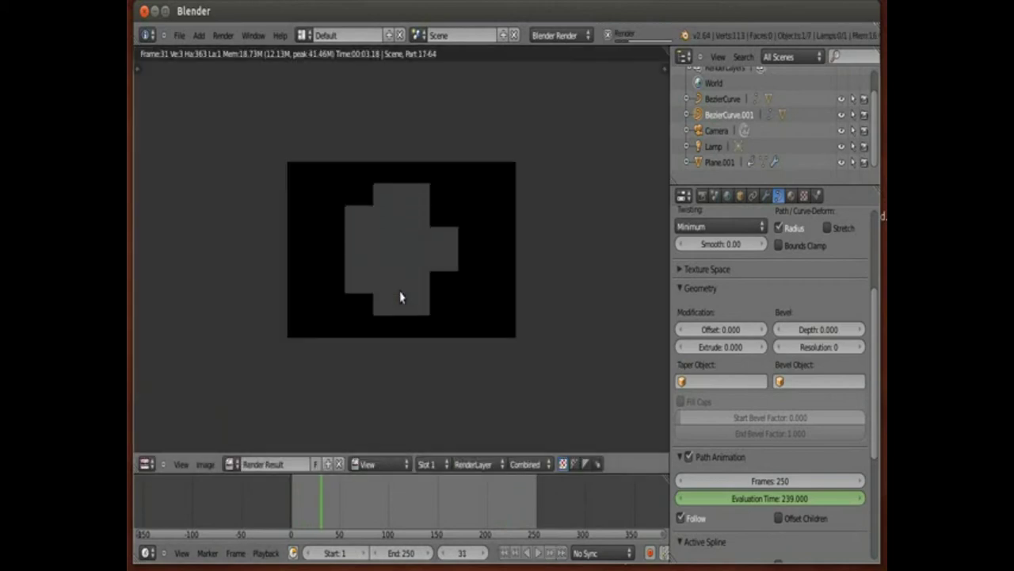
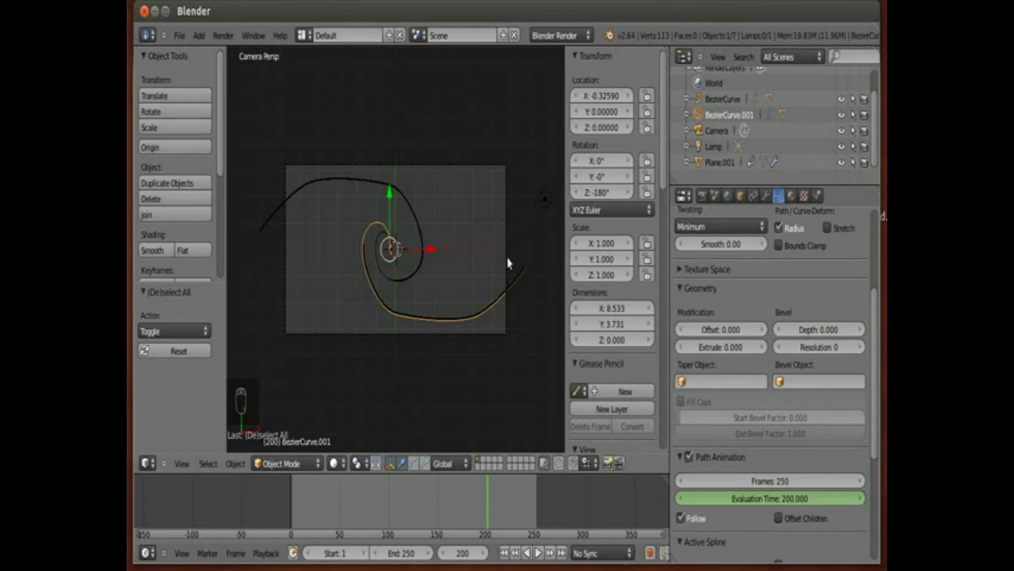
pyautogui.click(534, 515)
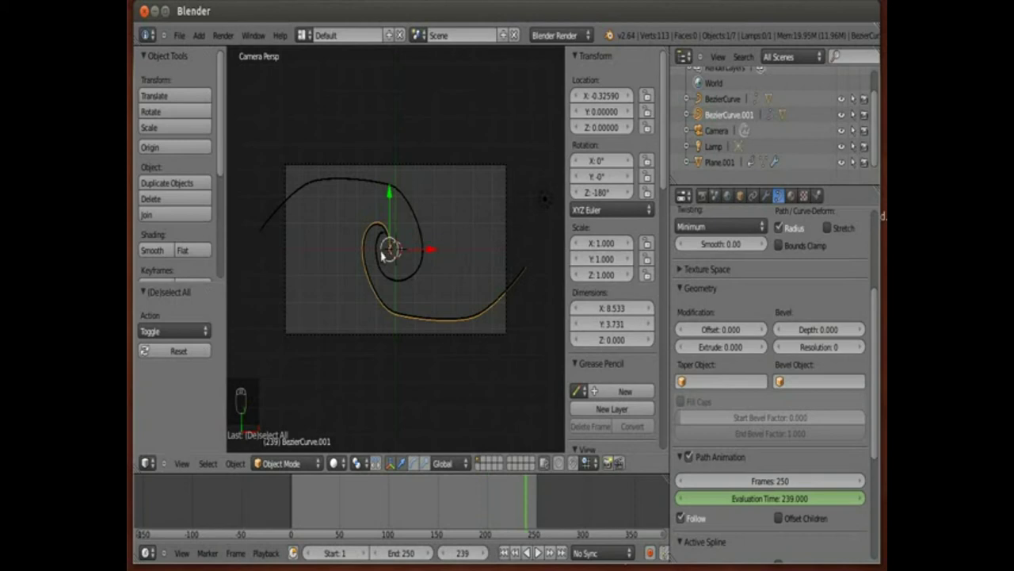
pyautogui.moveTo(532, 514); pyautogui.dragTo(398, 306)
pyautogui.moveTo(468, 483); pyautogui.dragTo(379, 219)
# - Add a Force field at the spiral centre, try Vortex then Force type, set strength 0 and jump near the end frame
pyautogui.press('shift+a')
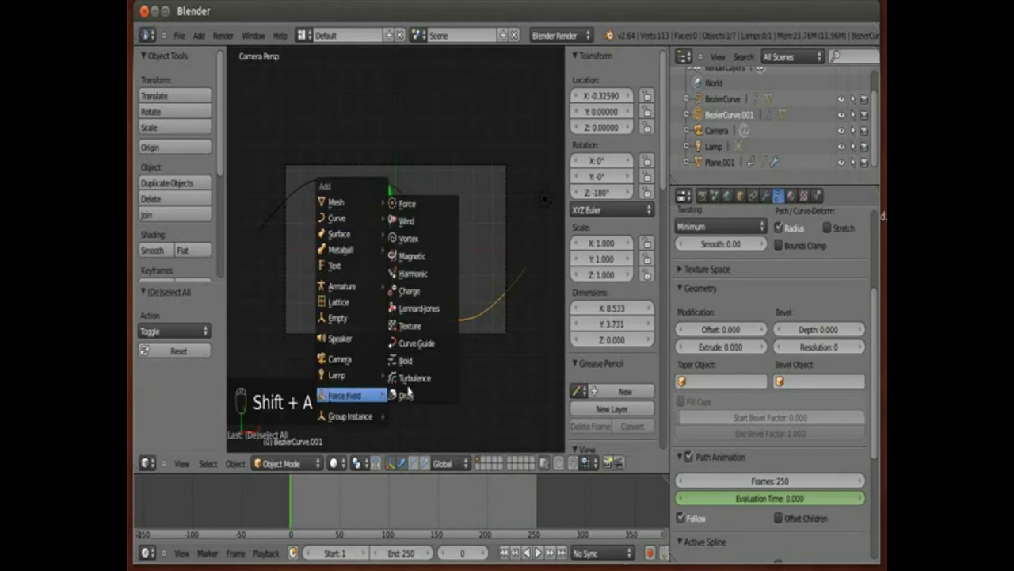
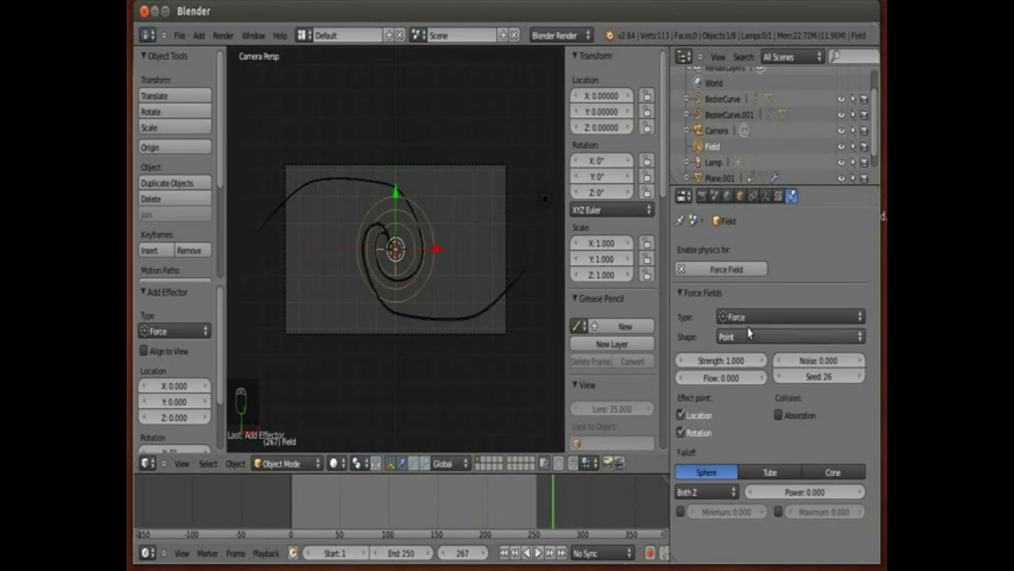
pyautogui.moveTo(748, 322); pyautogui.dragTo(744, 249)
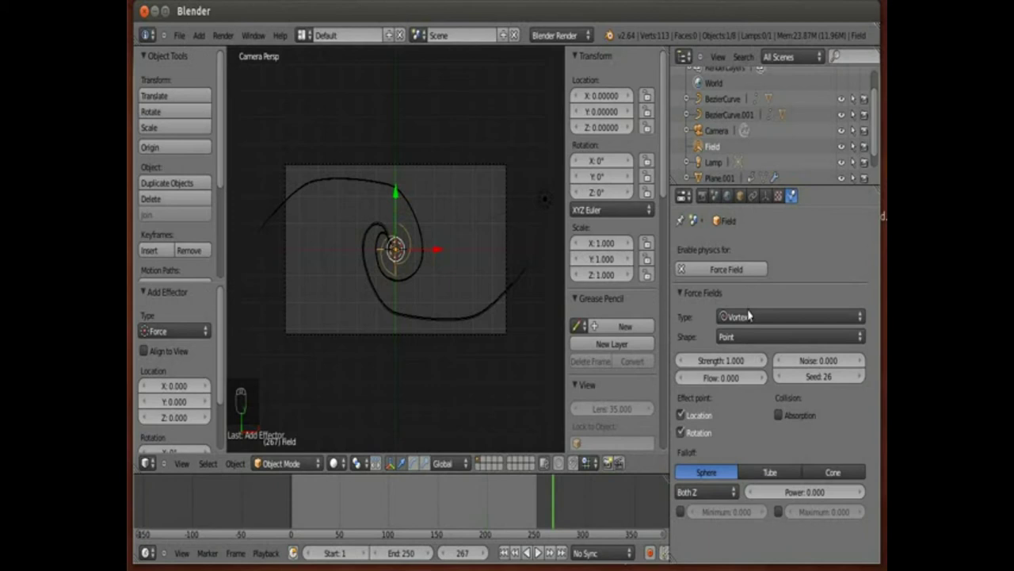
pyautogui.moveTo(750, 318); pyautogui.dragTo(748, 288)
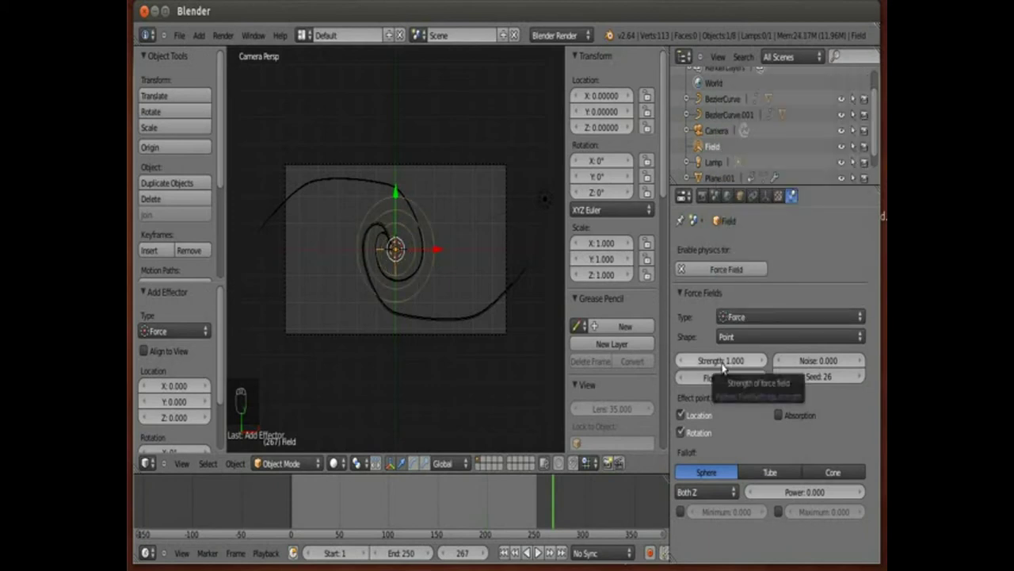
pyautogui.moveTo(725, 364); pyautogui.dragTo(542, 475)
pyautogui.click(539, 494)
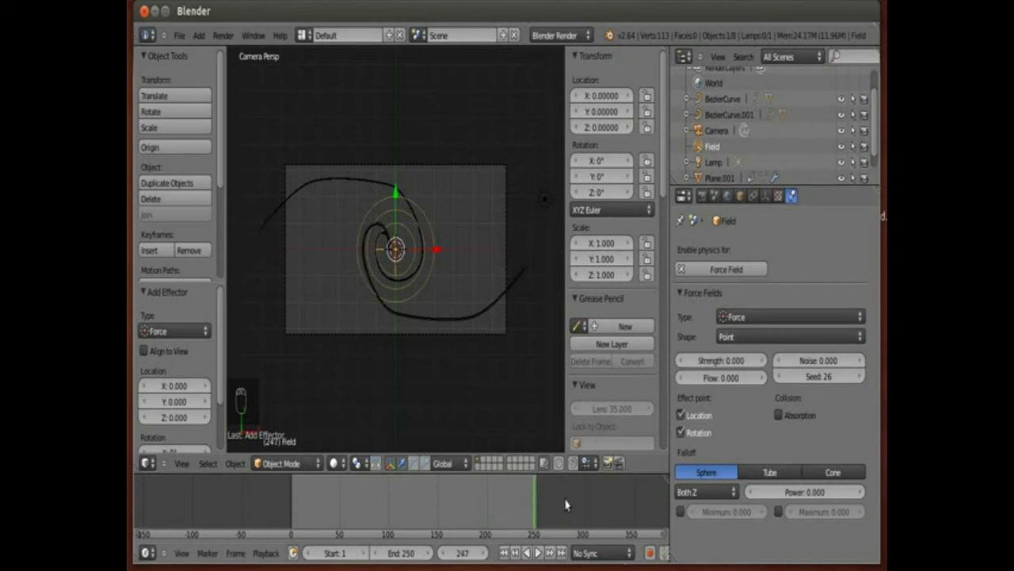
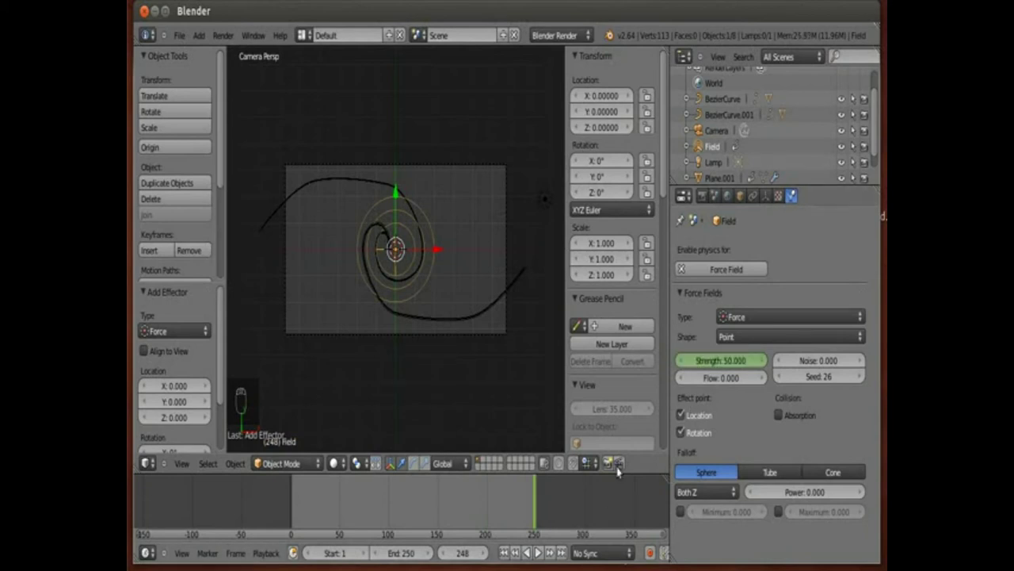
# - Key the Field strength at 0 and 50 on different frames, stepping the current frame along
pyautogui.moveTo(703, 357); pyautogui.dragTo(528, 508)
pyautogui.press('alt+a')
pyautogui.press('a')
pyautogui.press('alt+a')
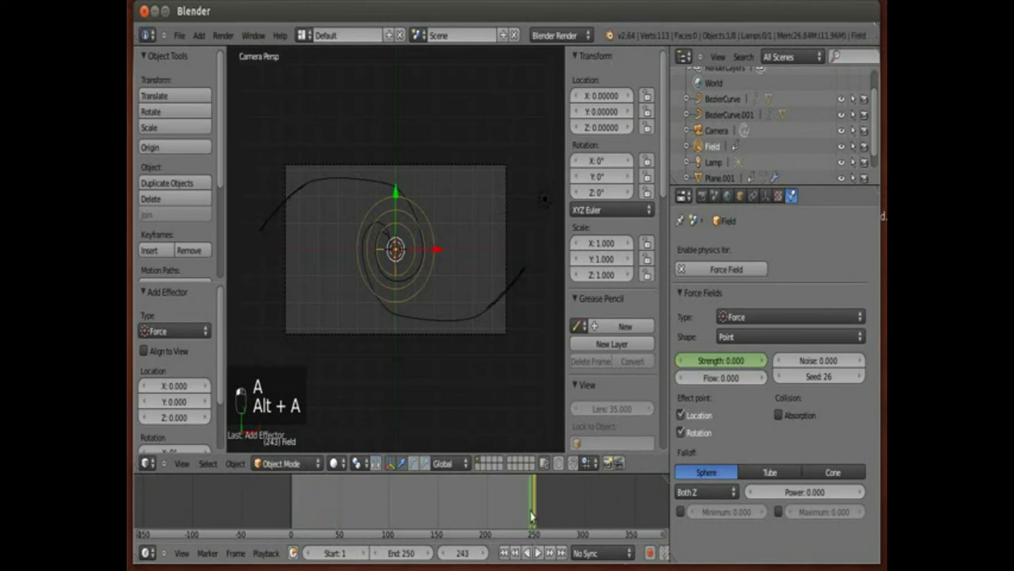
pyautogui.press('Right')
pyautogui.press('Right')
pyautogui.press('Right')
pyautogui.press('Right')
pyautogui.press('Right')
pyautogui.press('Right')
# - Play the animation twice to preview the particles reacting to the animated force field
pyautogui.press('alt+a')
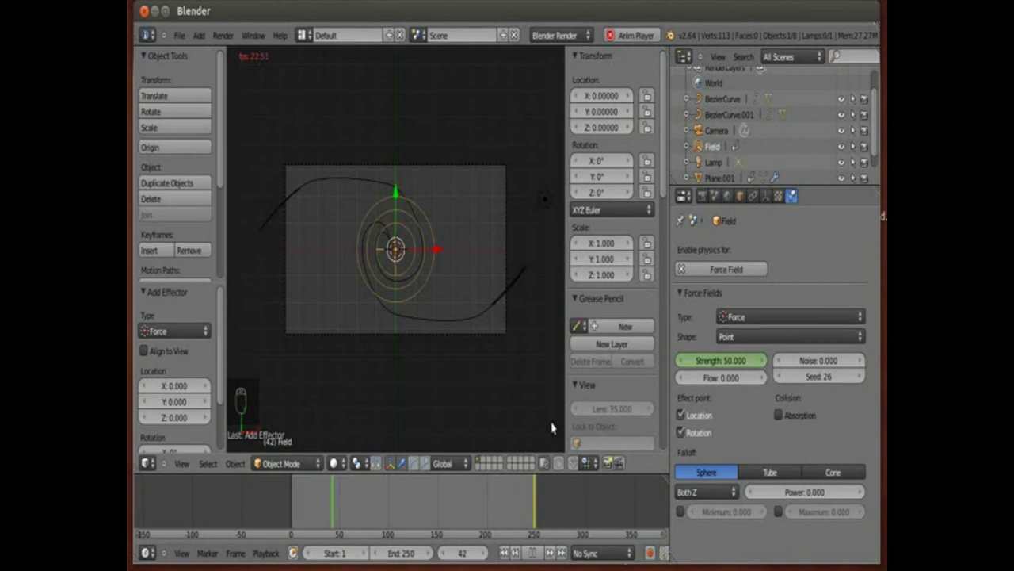
pyautogui.press('alt+a')
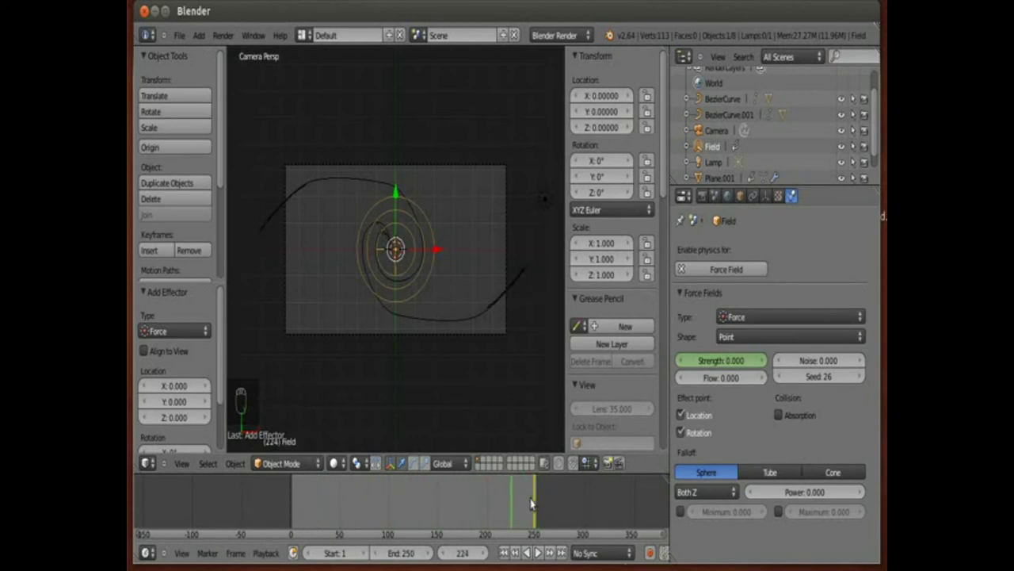
pyautogui.press('alt+a')
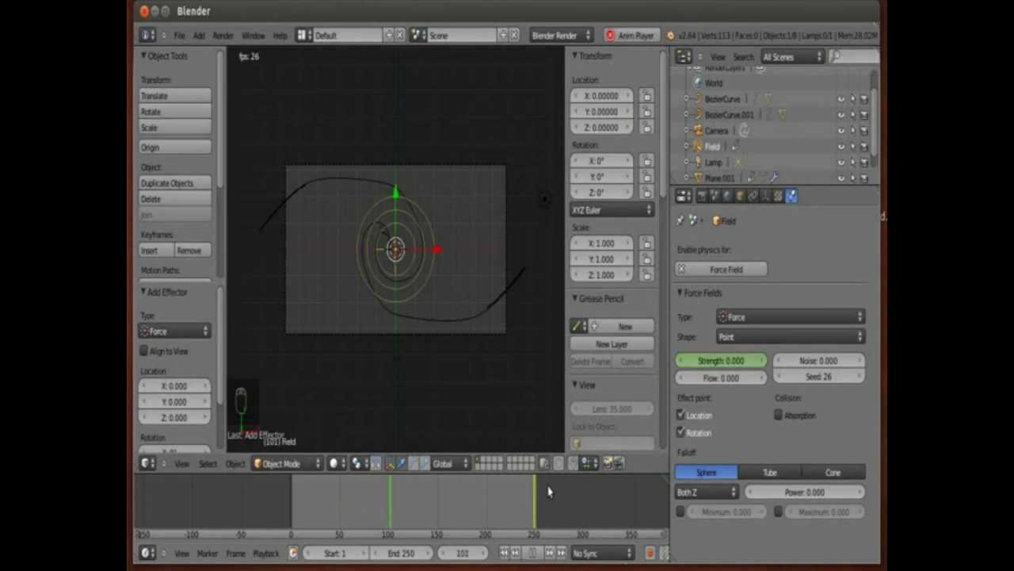
pyautogui.press('alt+a')
# - Delete the Field object and play the spirals without it, stopping at frame 241
pyautogui.press('Delete')
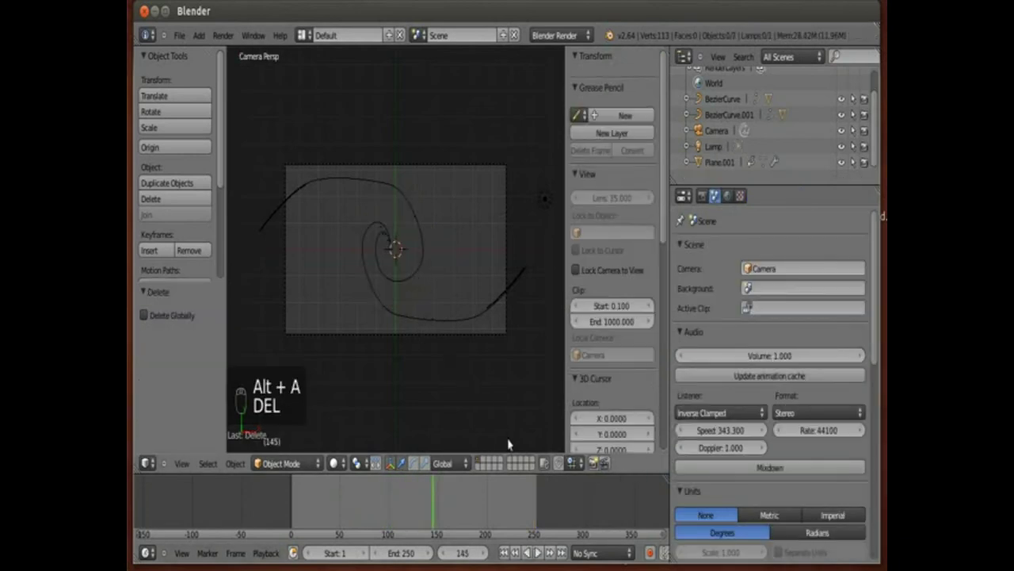
pyautogui.moveTo(537, 488); pyautogui.dragTo(543, 453)
pyautogui.press('alt+a')
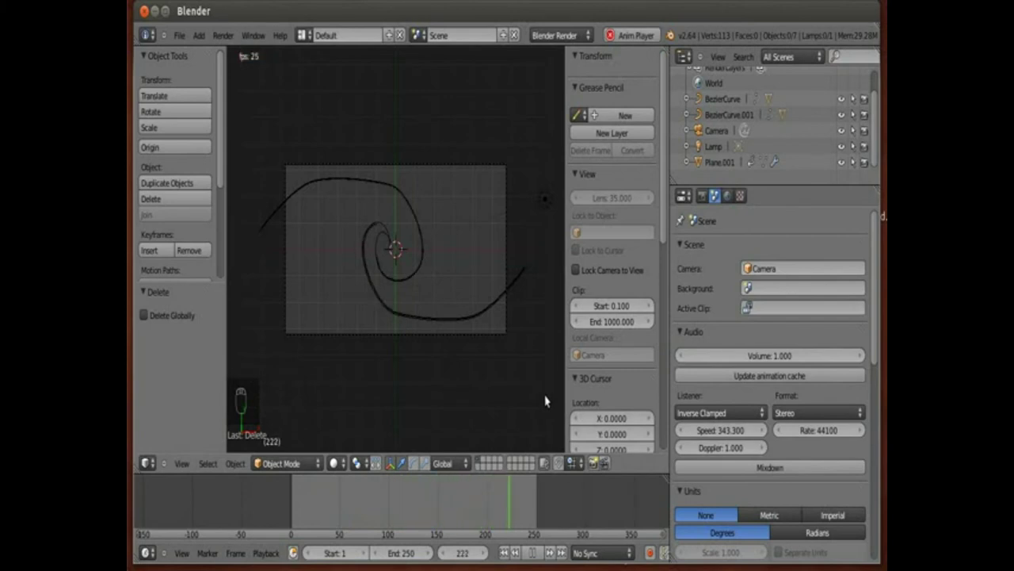
pyautogui.press('alt+a')
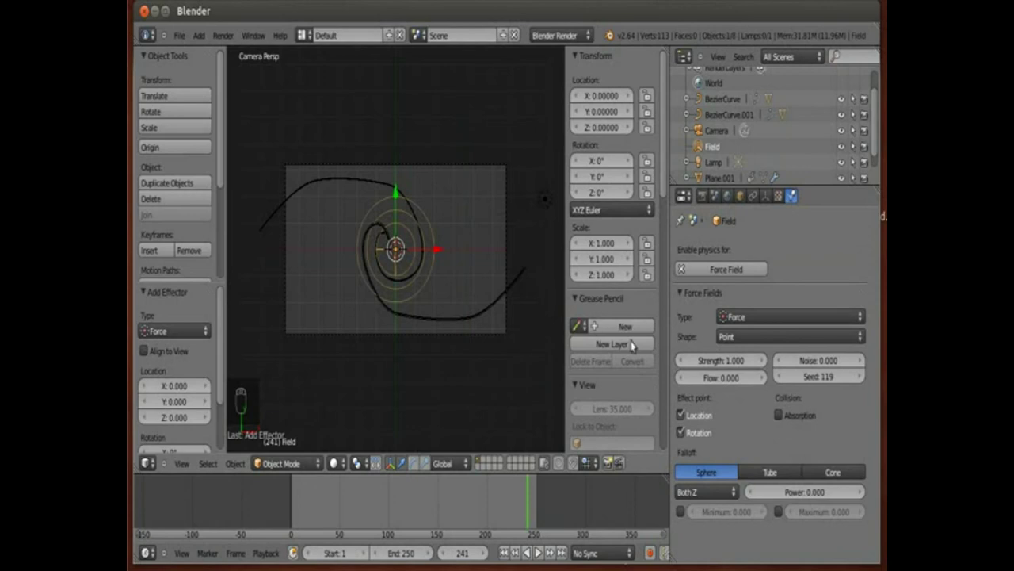
# - Key the force field Strength at 50 on frame 248 near the animation's end
pyautogui.moveTo(715, 358); pyautogui.dragTo(711, 364)
pyautogui.moveTo(712, 365); pyautogui.dragTo(495, 558)
pyautogui.moveTo(495, 558); pyautogui.dragTo(484, 550)
pyautogui.moveTo(485, 550); pyautogui.dragTo(708, 340)
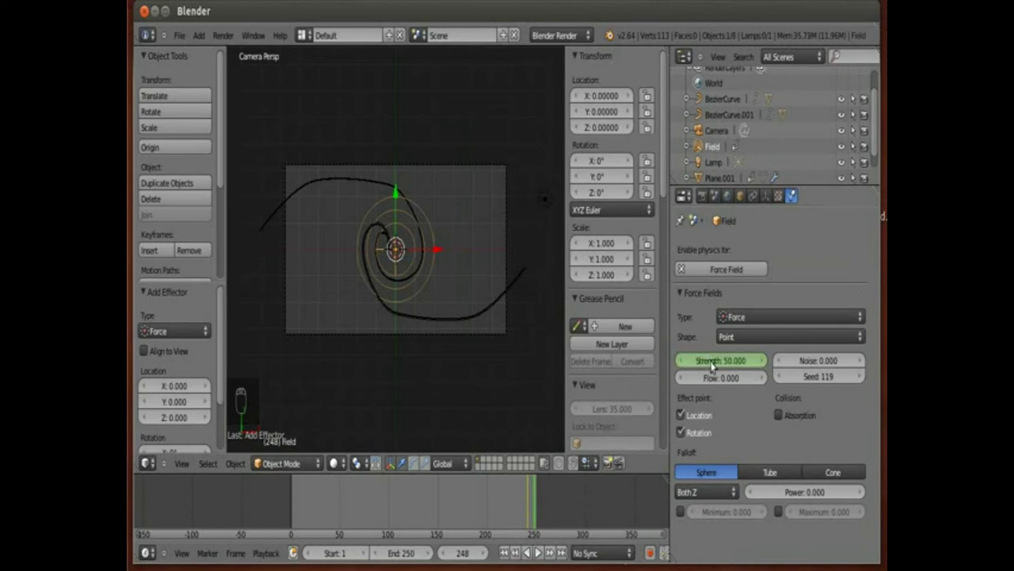
# - Key Strength 0 at frame 246, then play back the animation to preview the field's effect
pyautogui.moveTo(714, 362); pyautogui.dragTo(481, 555)
pyautogui.moveTo(485, 550); pyautogui.dragTo(555, 464)
pyautogui.press('alt+a')
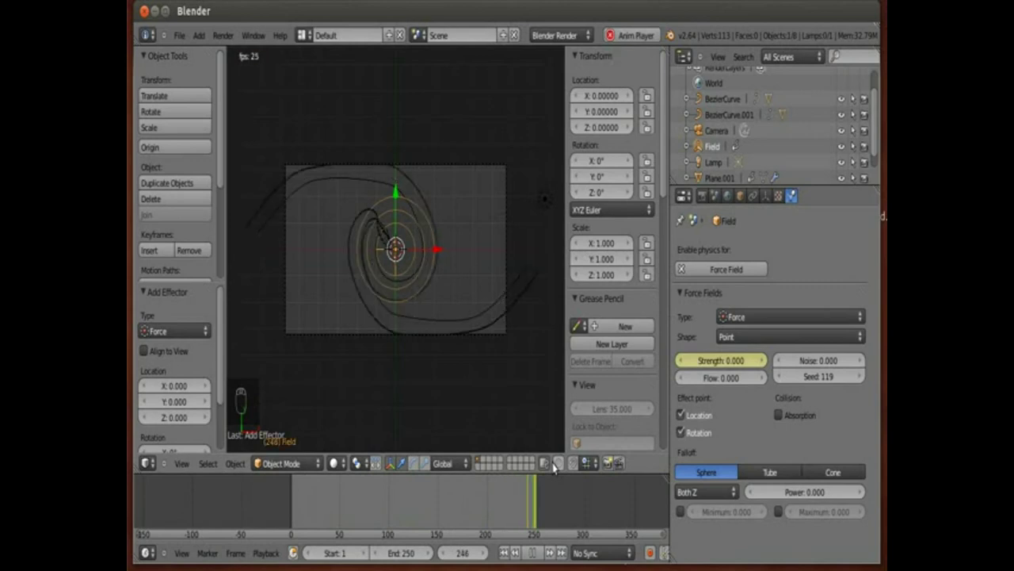
pyautogui.press('alt+a')
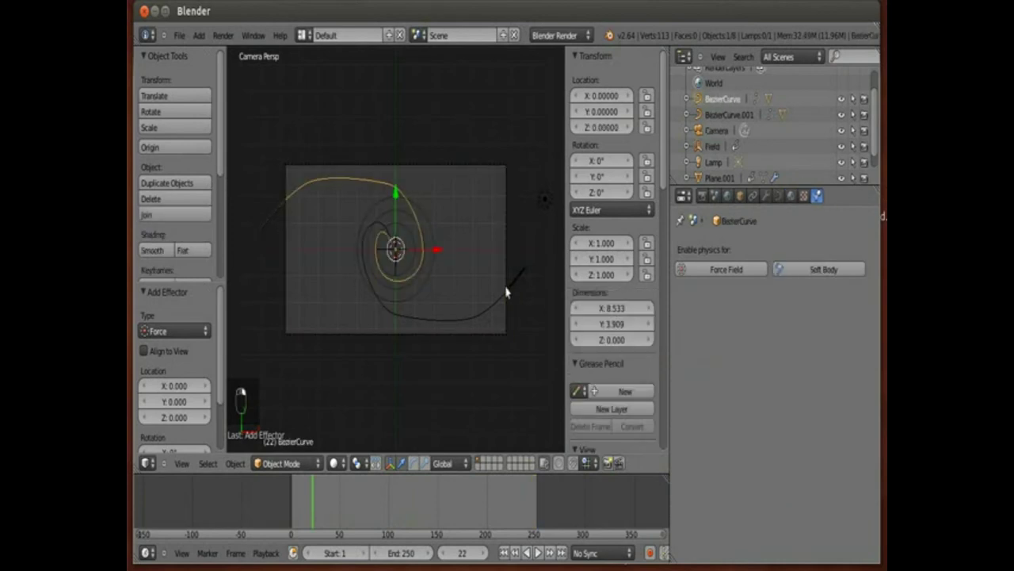
# - Select the duplicate emitter Plane.001 to give it a halo particle trail along the outer spiral
pyautogui.click(718, 176)
pyautogui.moveTo(718, 176); pyautogui.dragTo(769, 216)
pyautogui.moveTo(770, 216); pyautogui.dragTo(795, 204)
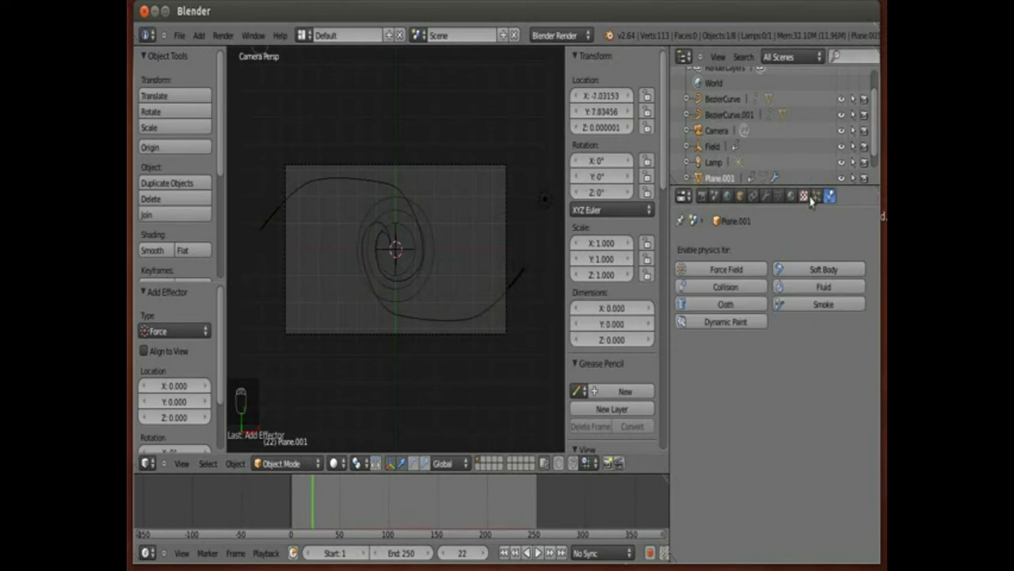
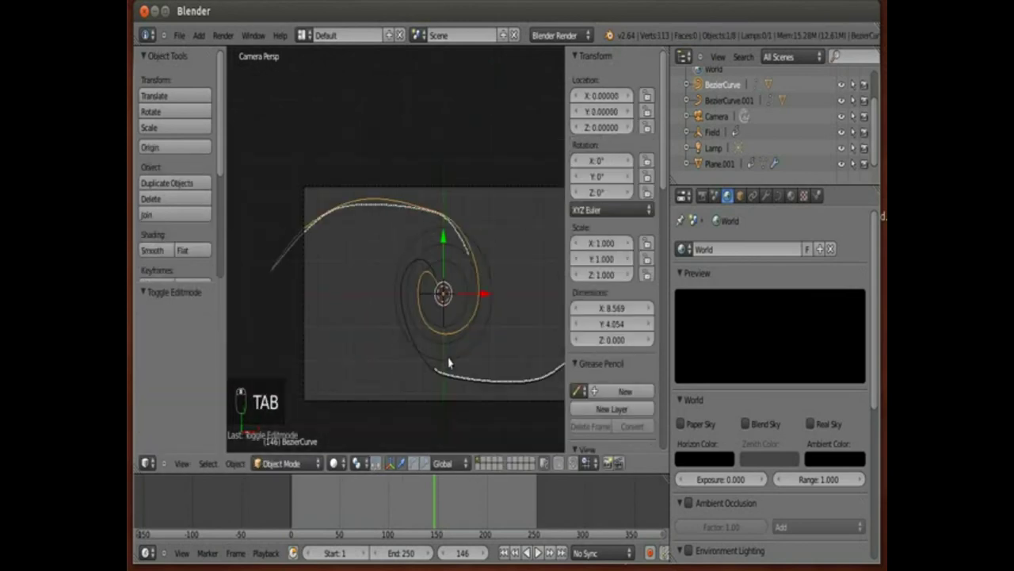
# - Select the inner spiral BezierCurve.001, scale it slightly larger, and play the animation
pyautogui.moveTo(483, 340); pyautogui.dragTo(423, 360)
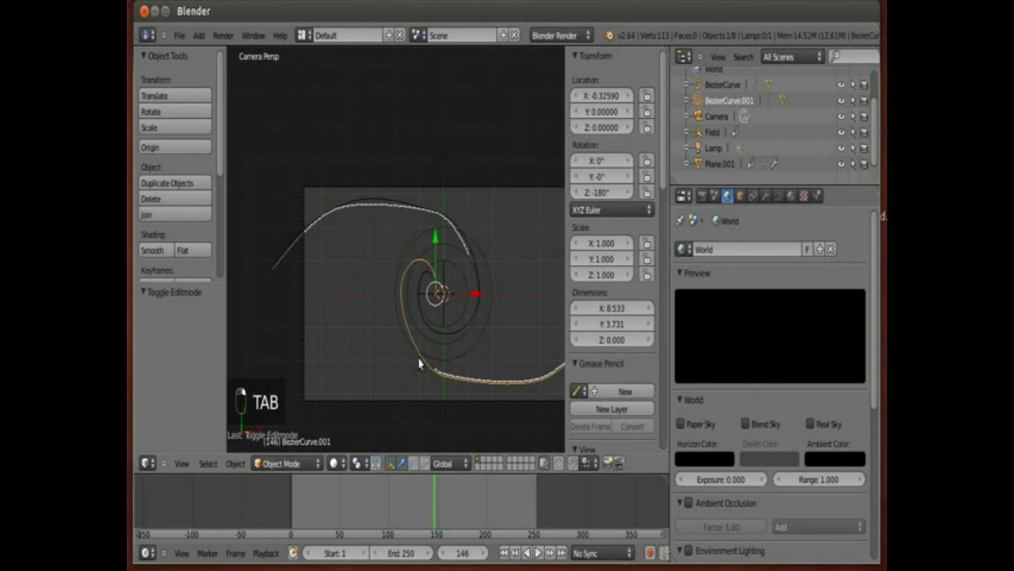
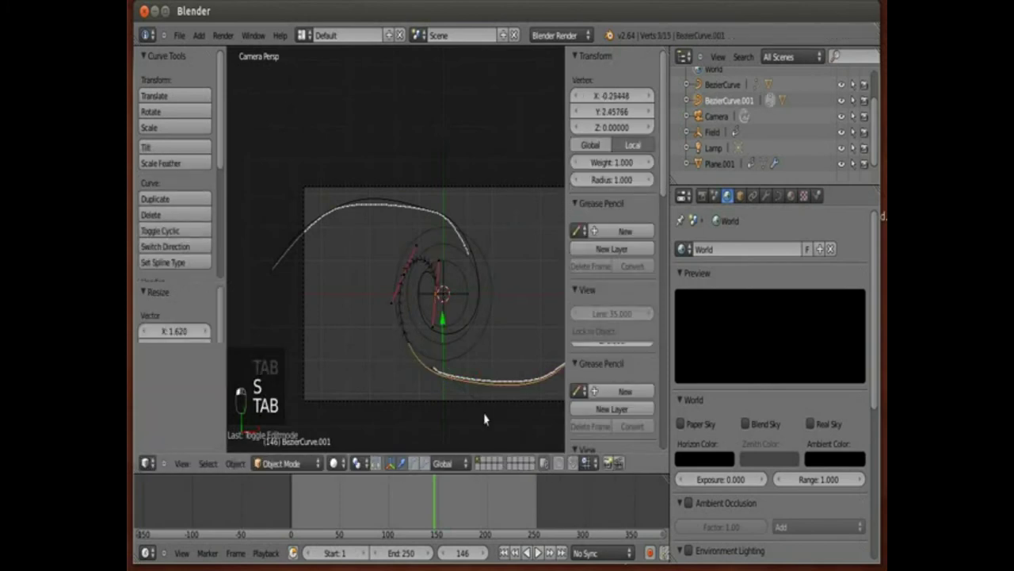
pyautogui.press('alt+a')
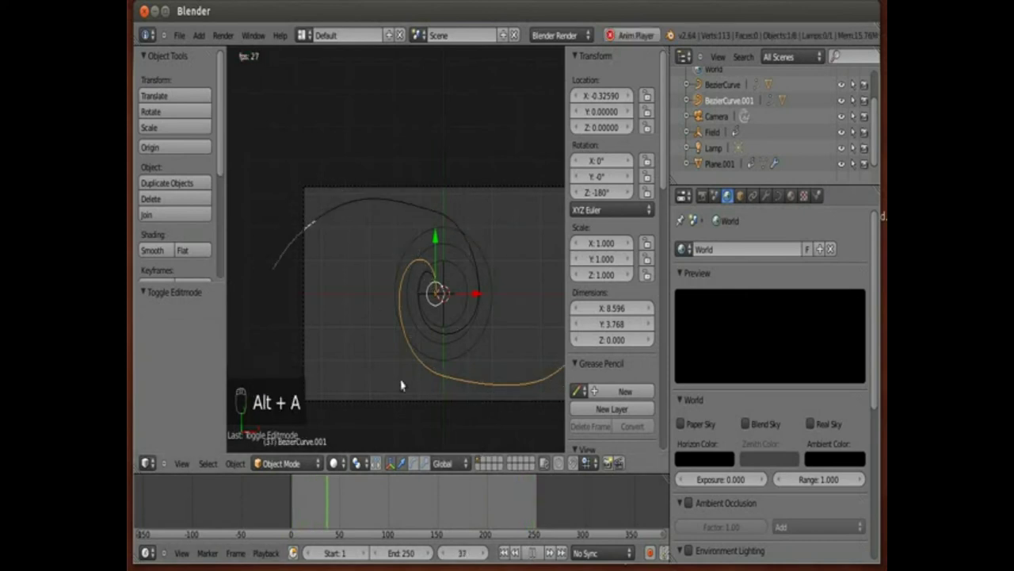
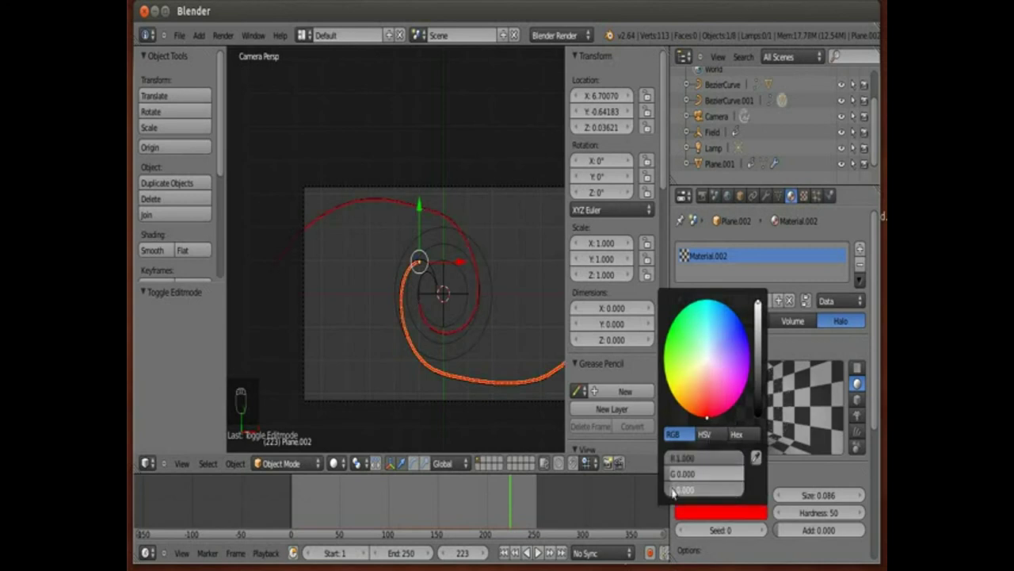
# - Set the halo colour of Plane.002's material to pure red (R 1, G 0, B 0)
pyautogui.moveTo(783, 480); pyautogui.dragTo(682, 473)
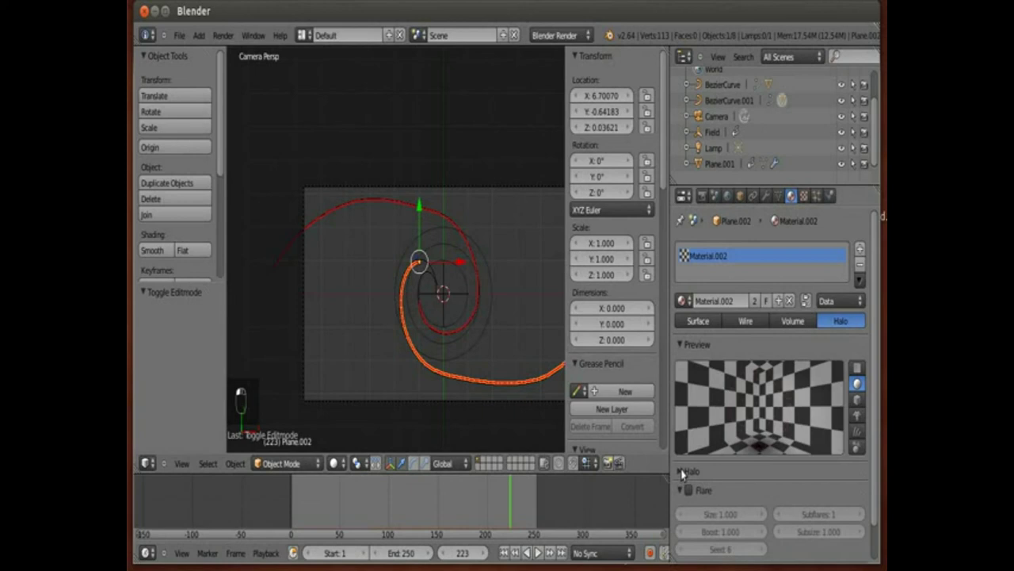